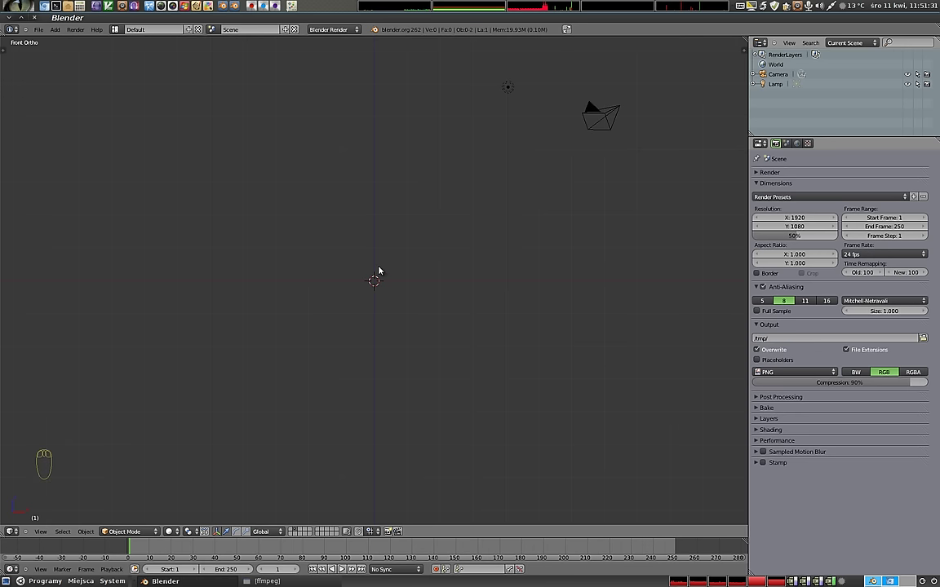
Step: Add an icosphere and give it a Subdivision Surface modifier via Ctrl+3, smoothing it into a sphere
key(shift+a)
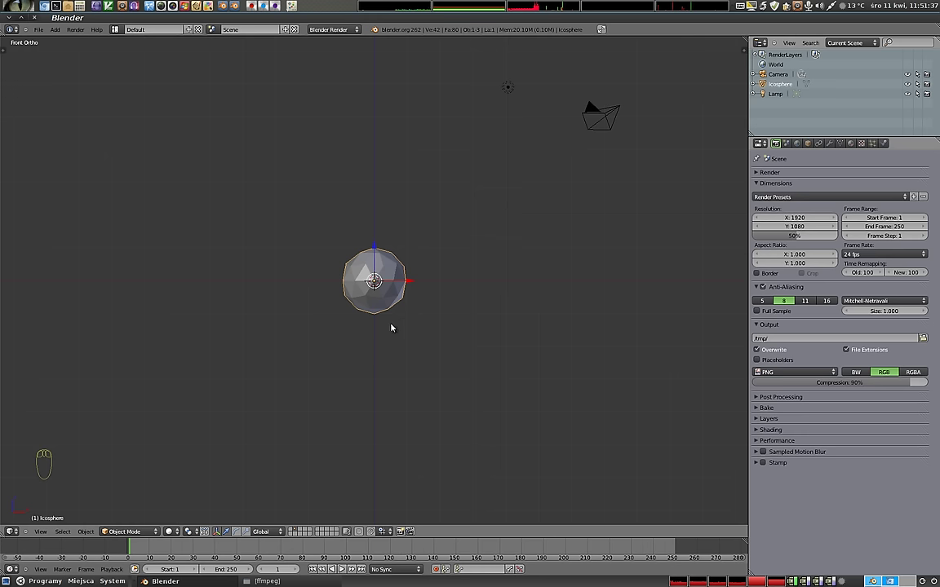
key(ctrl+3)
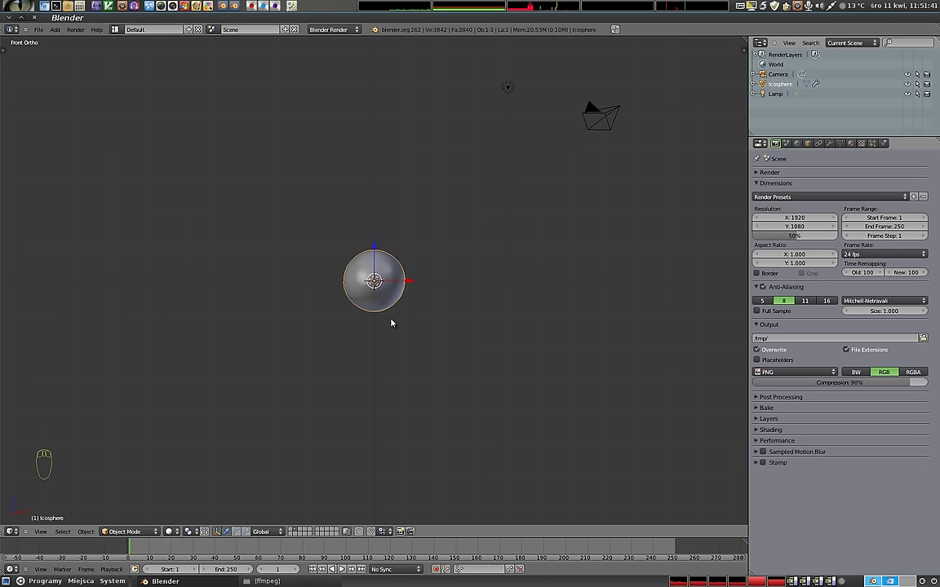
drag(406, 300, 380, 305)
right_click(380, 296)
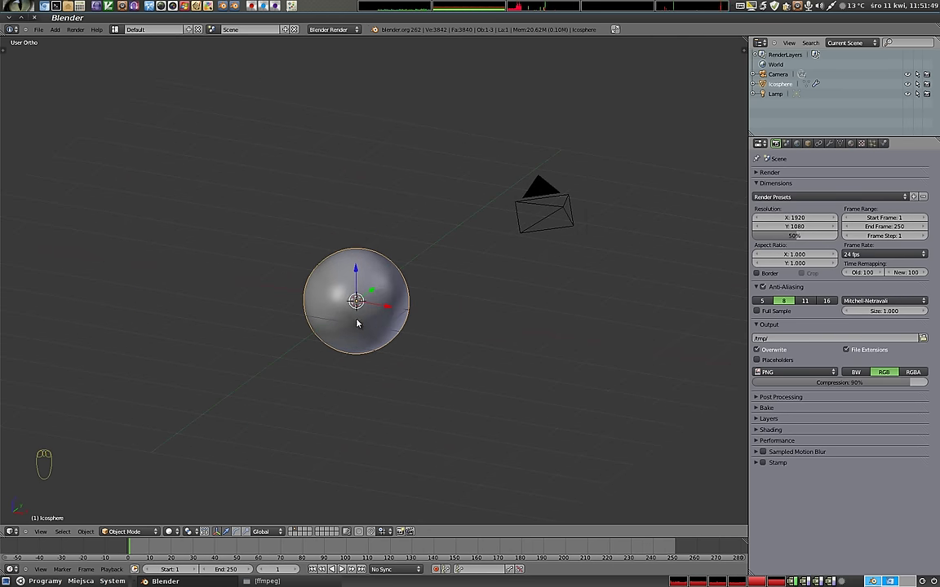
drag(351, 304, 829, 170)
Step: Show the icosphere's modifier stack in the Properties editor and collapse the Subsurf panel
click(832, 148)
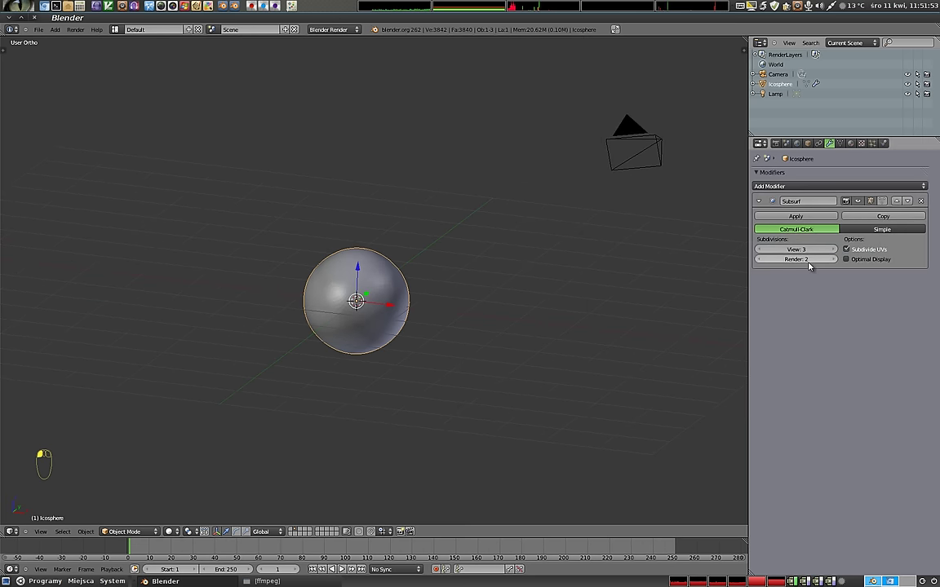
click(840, 263)
key(z)
drag(357, 302, 385, 293)
key(z)
Step: Add a Cast modifier (Sphere, factor 0.50) after the Subsurf modifier and inspect the sphere
drag(303, 300, 759, 234)
drag(763, 204, 794, 220)
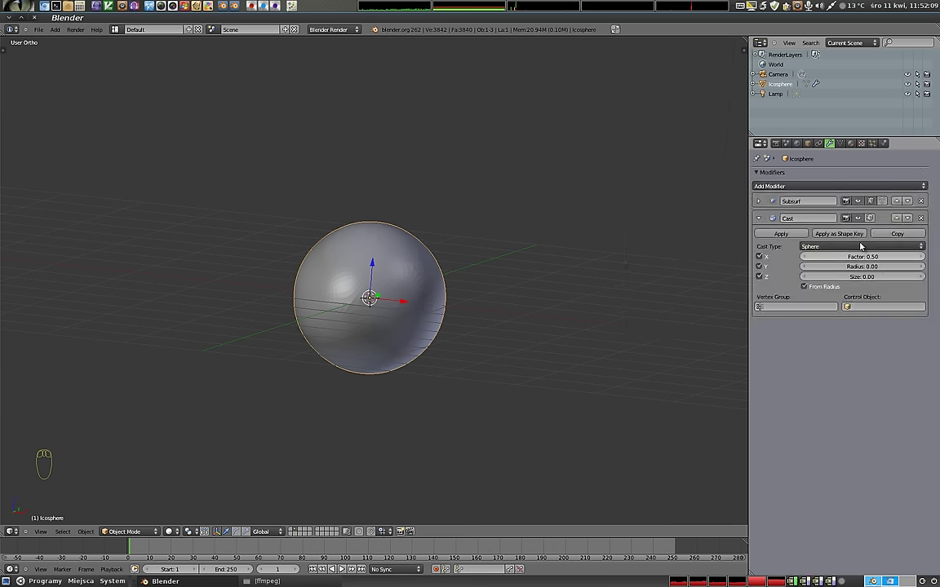
drag(279, 321, 845, 303)
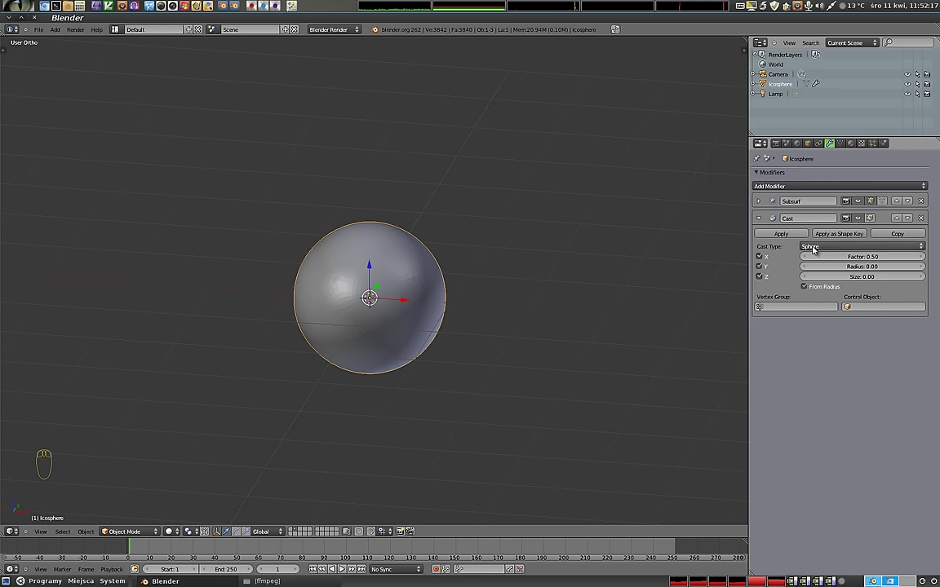
drag(312, 327, 410, 324)
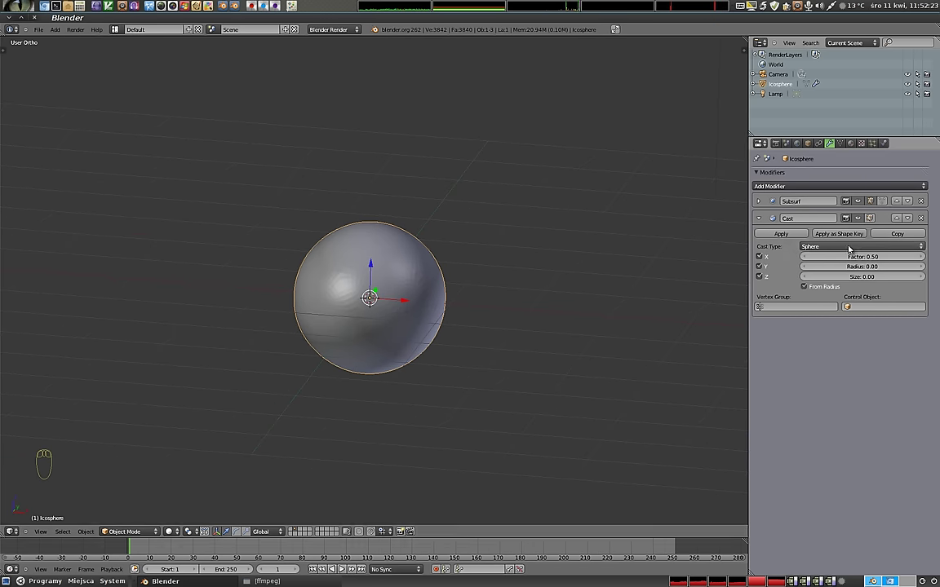
Step: Set the Cast Type to Cuboid, then Cylinder, and switch off its X axis
click(862, 249)
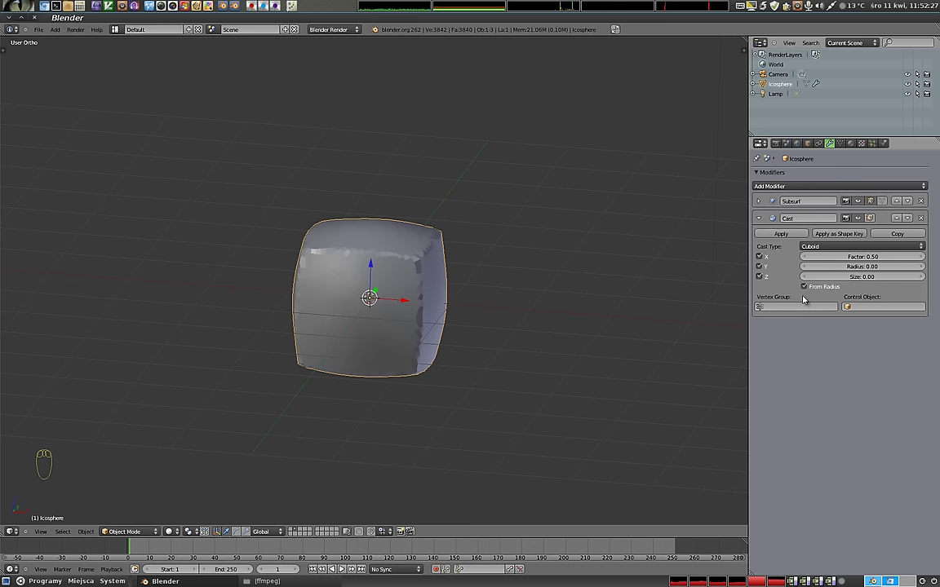
drag(458, 307, 853, 248)
click(852, 250)
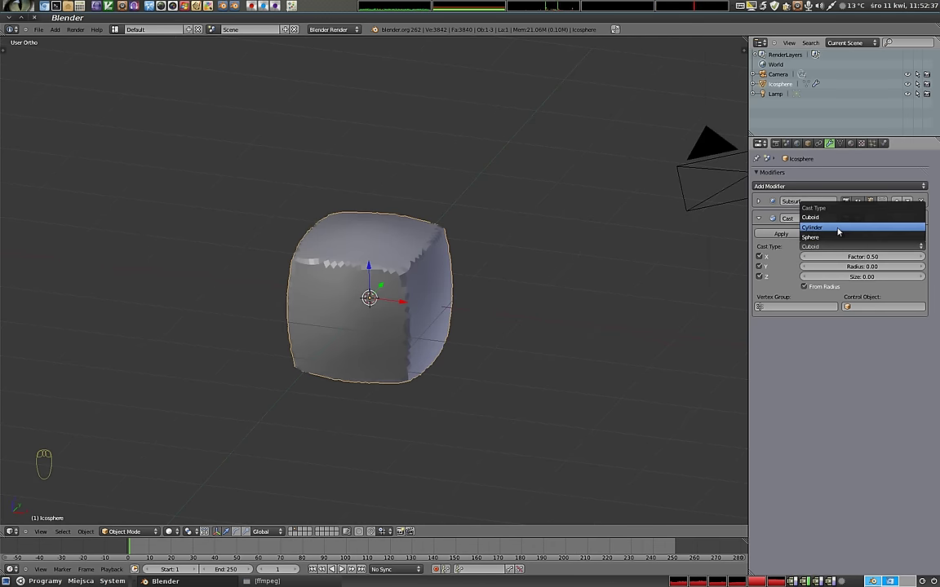
drag(395, 282, 831, 299)
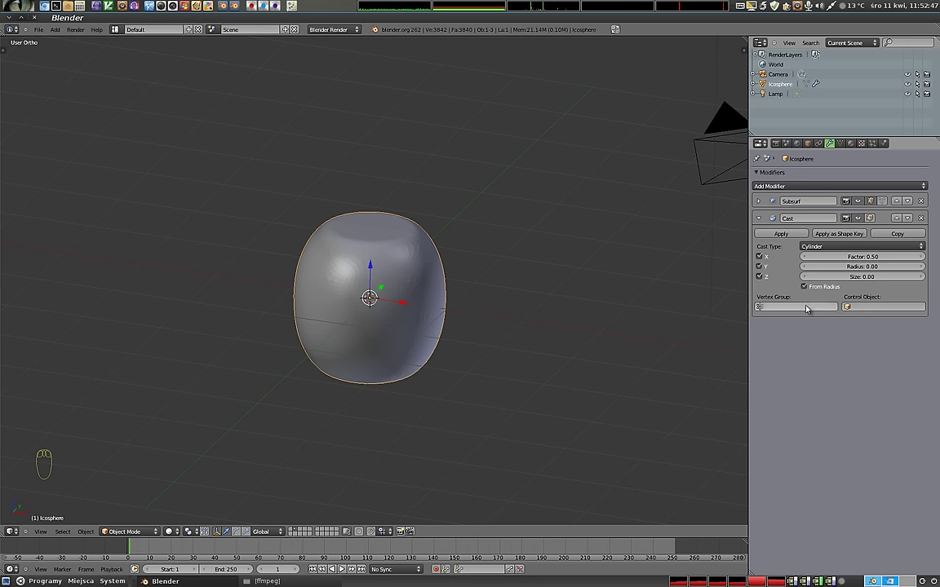
drag(367, 285, 773, 330)
click(768, 282)
drag(339, 314, 322, 273)
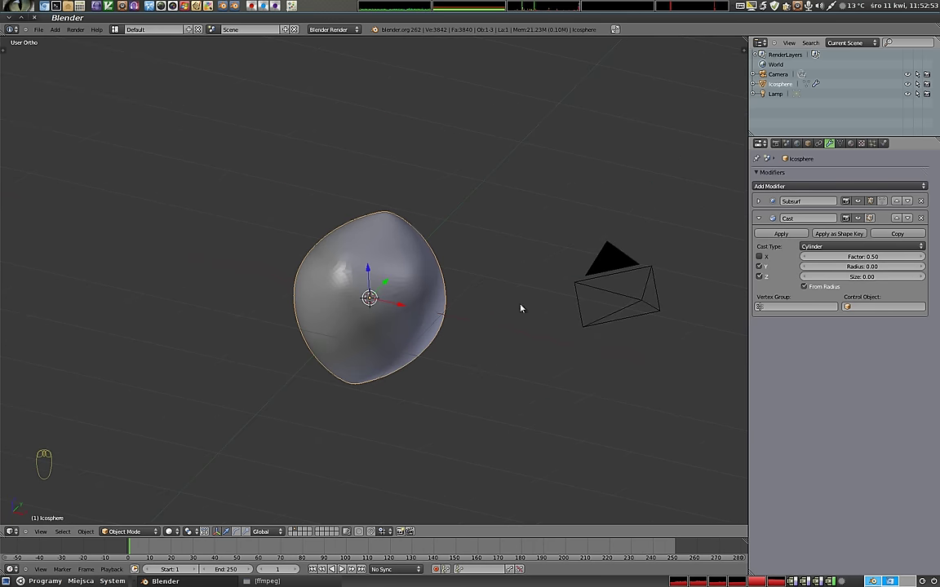
Step: Set the Cast Type back to Cuboid and toggle the Z axis off while inspecting the shape
click(763, 259)
drag(398, 333, 763, 271)
drag(762, 271, 319, 328)
middle_click(320, 329)
click(839, 250)
drag(372, 297, 842, 222)
Step: Lower the Cast factor to 0.10 and re-enable the Z axis so all three axes are cast
click(852, 252)
drag(402, 296, 764, 269)
drag(763, 279, 351, 301)
drag(305, 383, 326, 255)
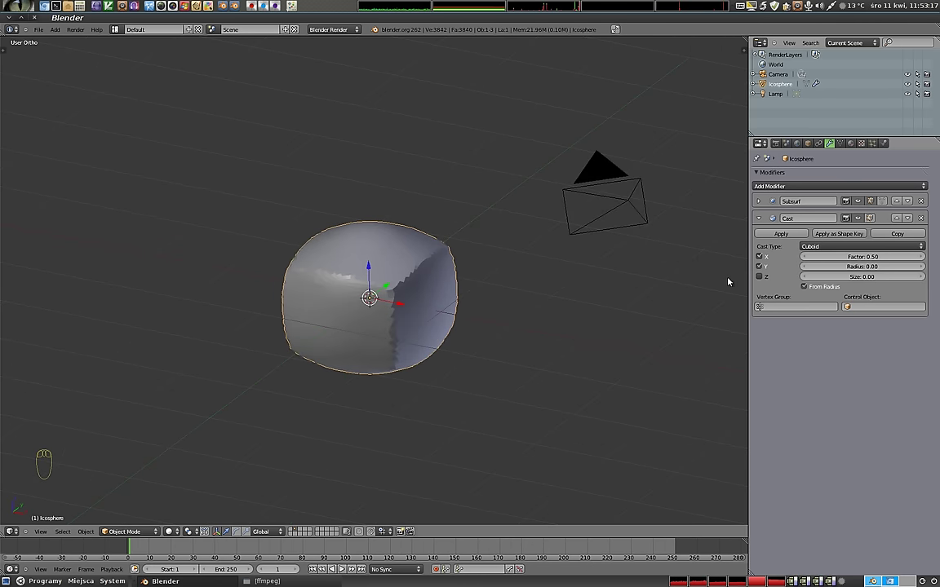
click(764, 283)
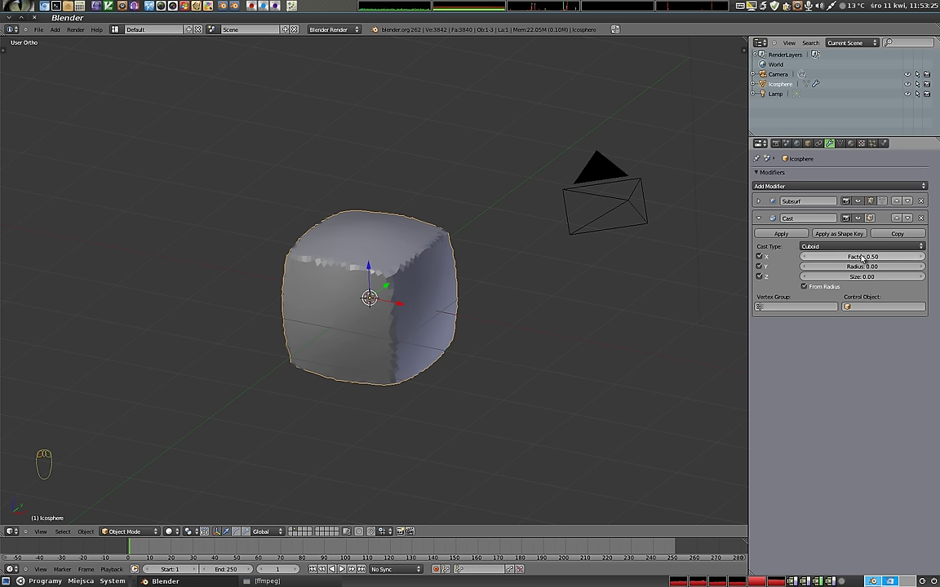
Step: Try negative and large Cast factors, then set Factor to 1.00 for a full cube
click(867, 259)
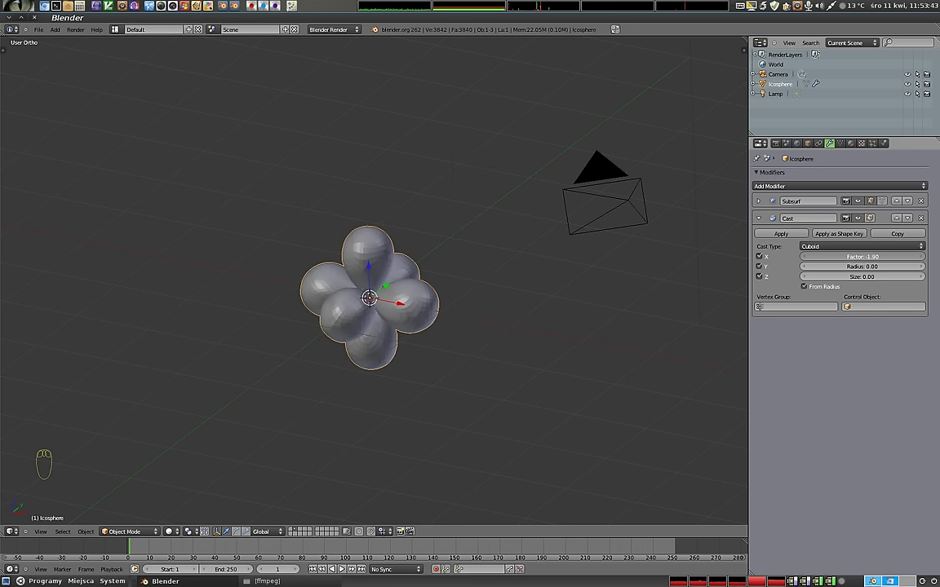
drag(355, 312, 430, 345)
drag(446, 346, 307, 230)
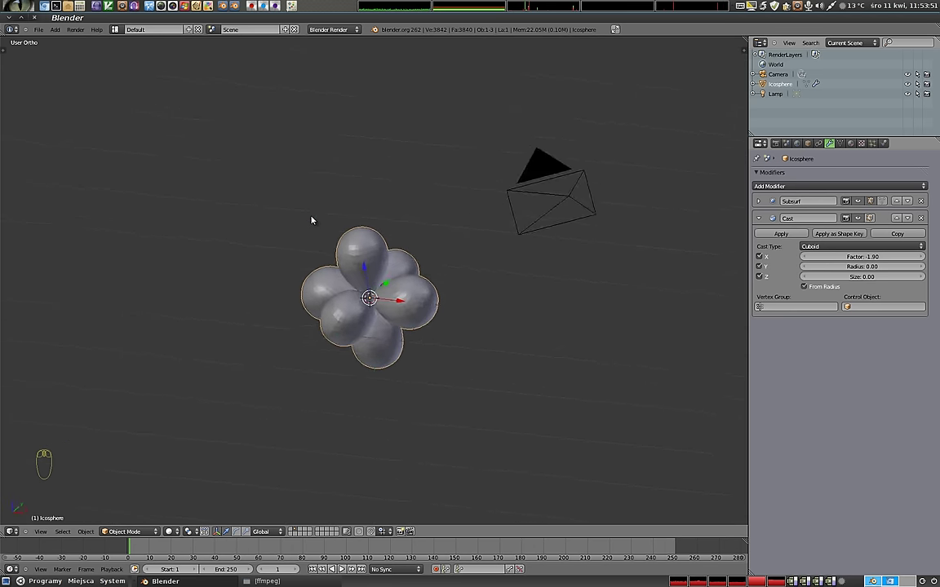
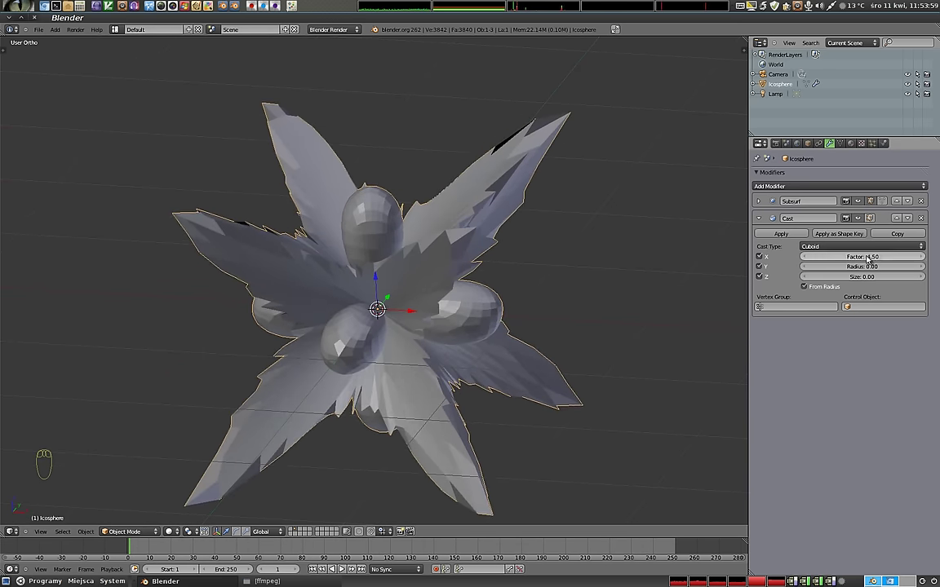
drag(477, 324, 479, 285)
drag(333, 352, 876, 257)
click(865, 262)
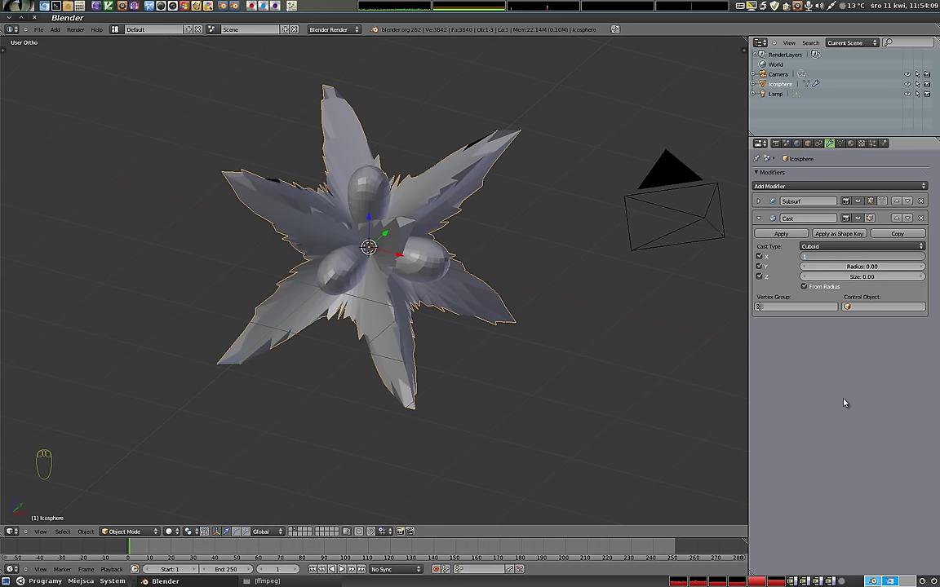
drag(424, 284, 480, 214)
Step: In front view set Factor to 0.50, try a larger Size, then reset Size to 0.00
key(KP_1)
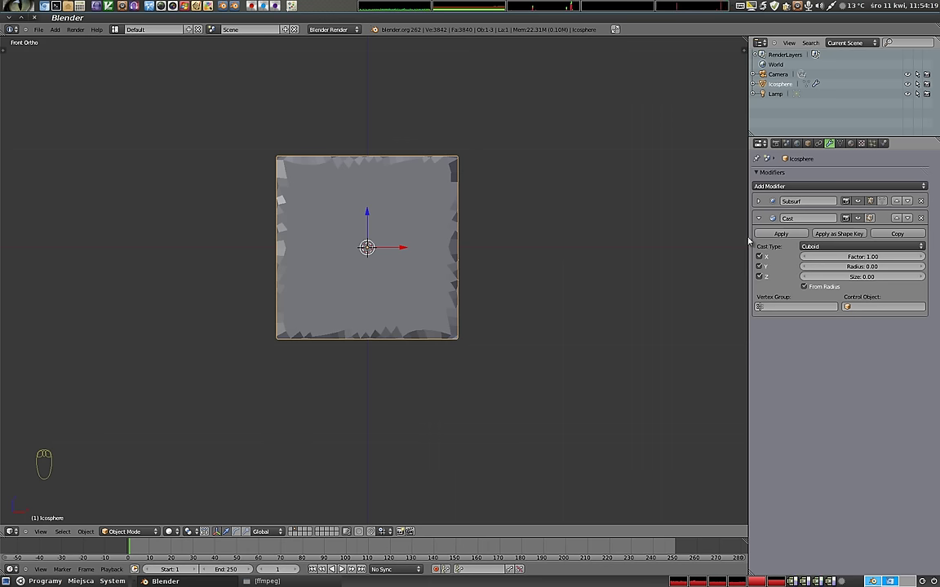
click(865, 258)
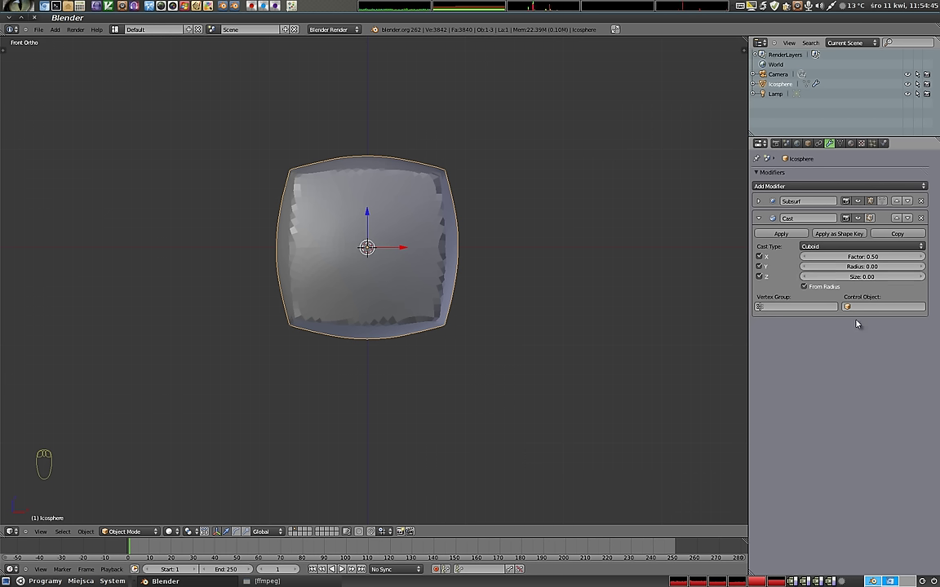
drag(862, 280, 370, 248)
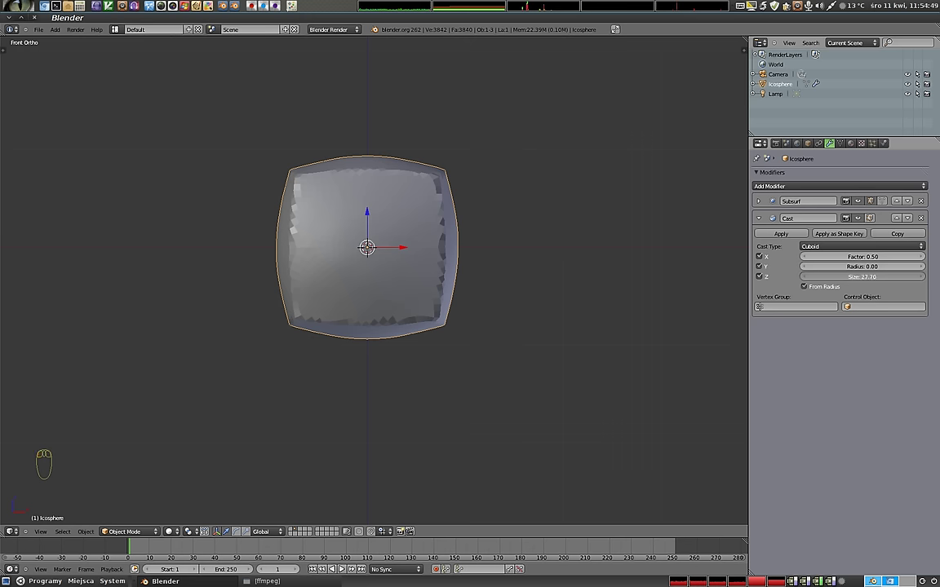
click(863, 278)
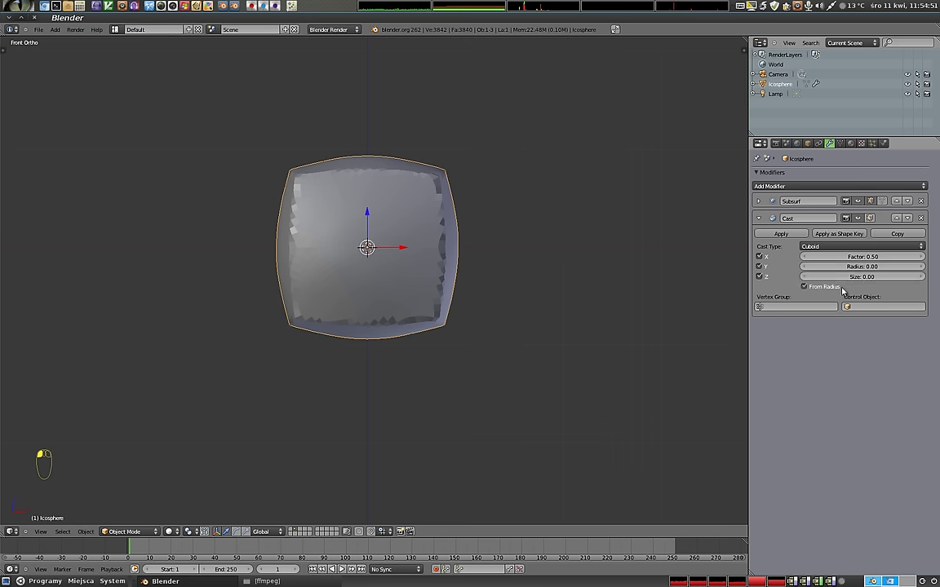
middle_click(375, 265)
Step: Add an Empty right of the icosphere and set it as the Cast modifier's Control Object
key(shift+a)
key(shift+a)
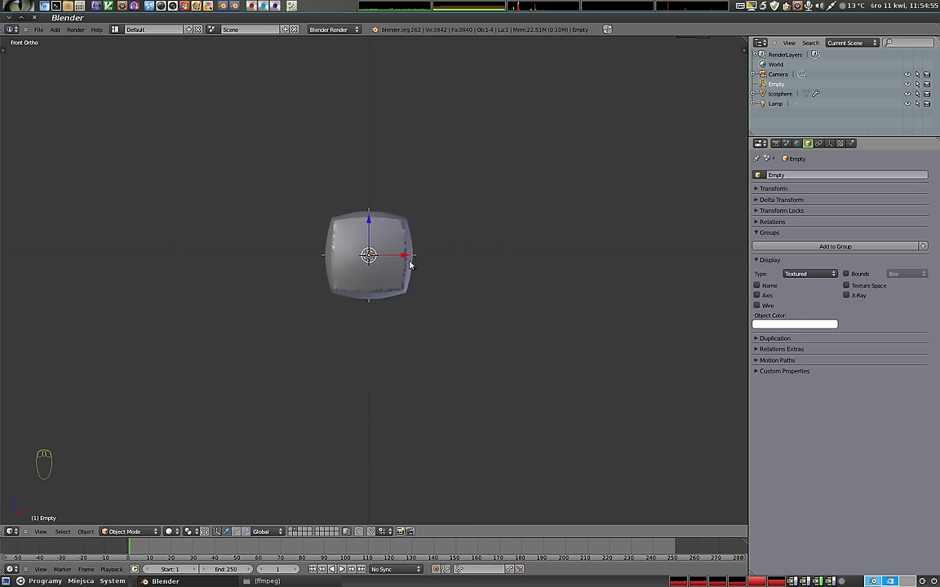
click(419, 258)
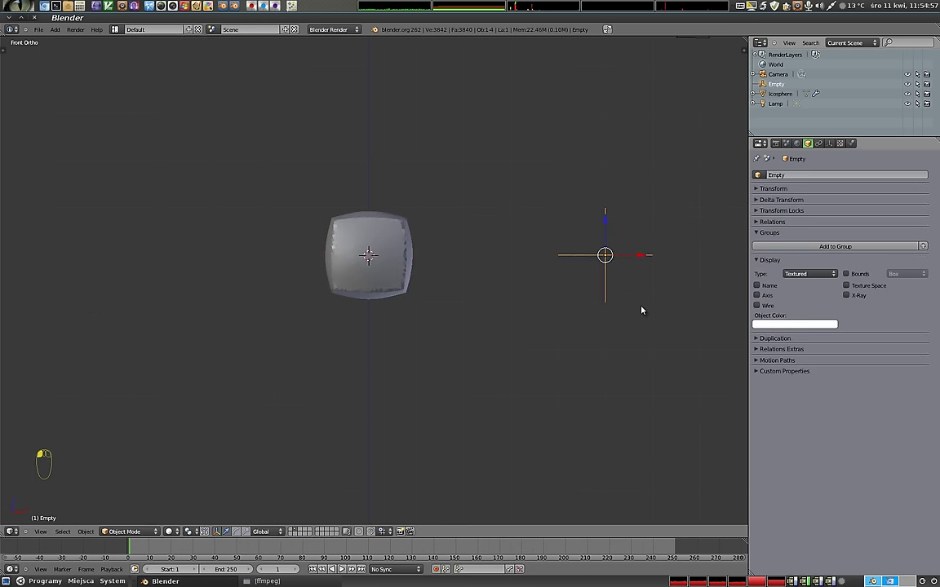
right_click(386, 235)
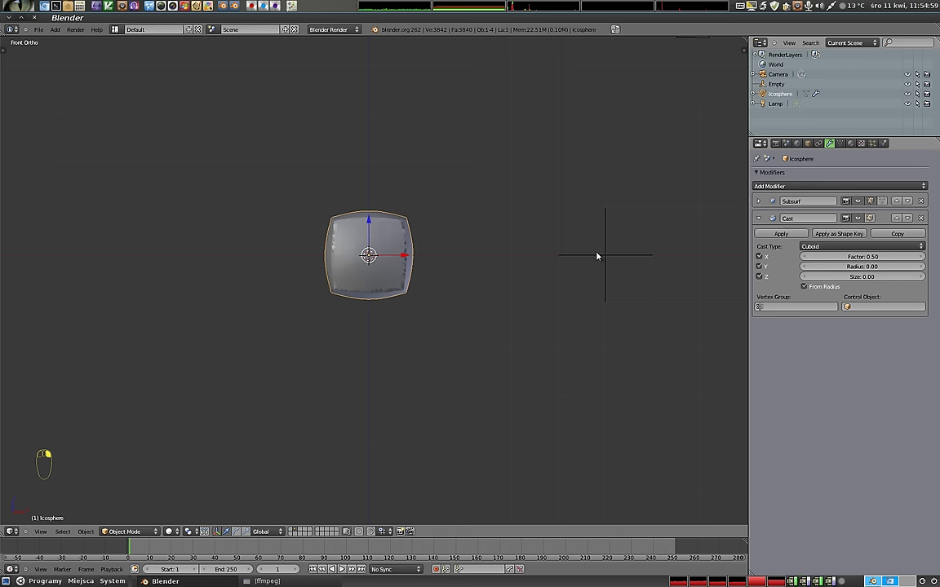
drag(851, 310, 854, 333)
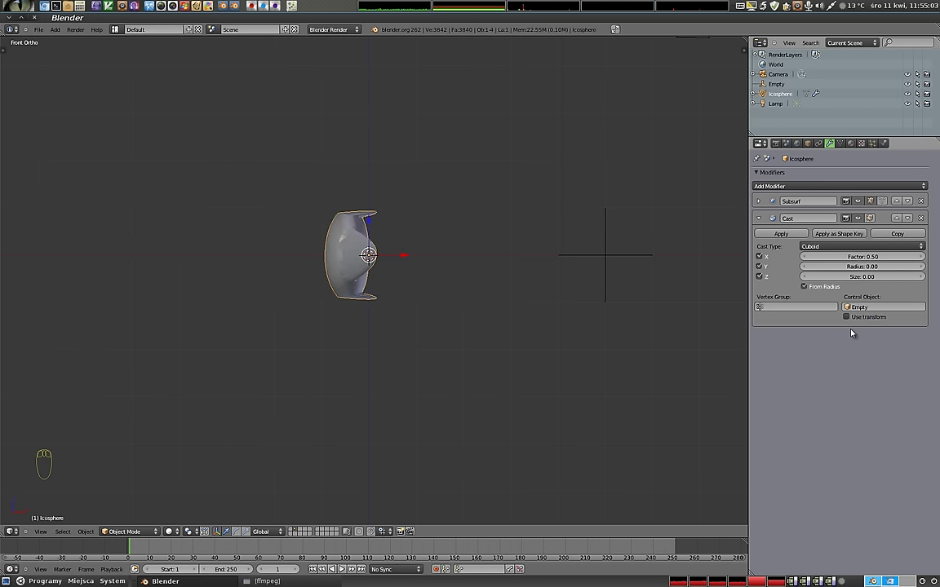
Step: Select the Empty and move it around the icosphere to see it skew the cuboid deformation
drag(511, 244, 386, 254)
drag(340, 183, 600, 287)
right_click(576, 265)
drag(559, 277, 595, 265)
click(596, 265)
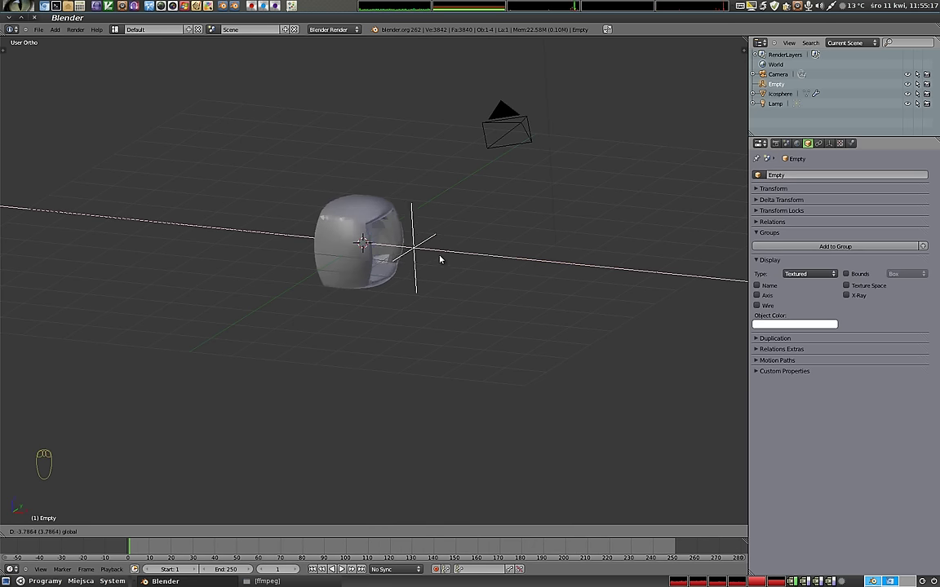
drag(433, 259, 377, 258)
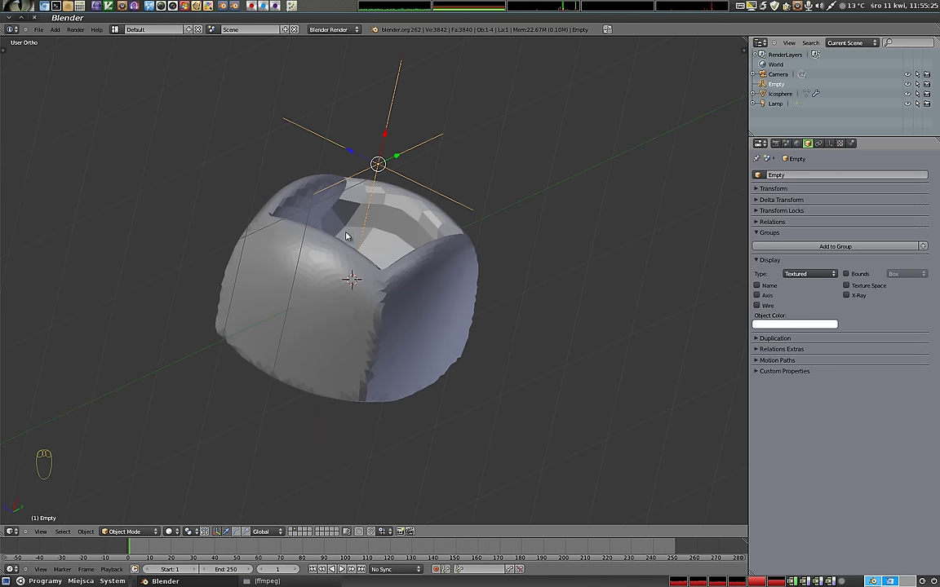
click(388, 136)
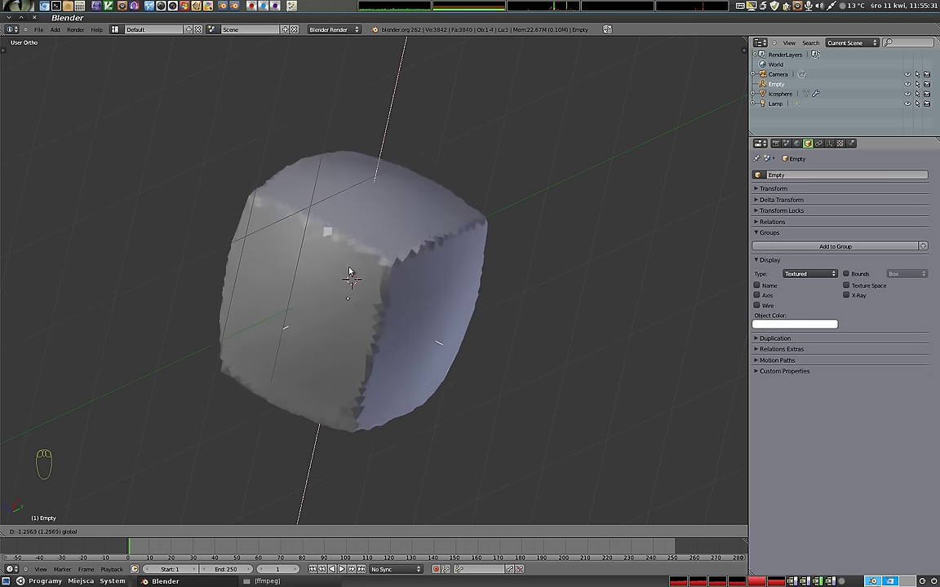
drag(475, 192, 375, 122)
click(358, 245)
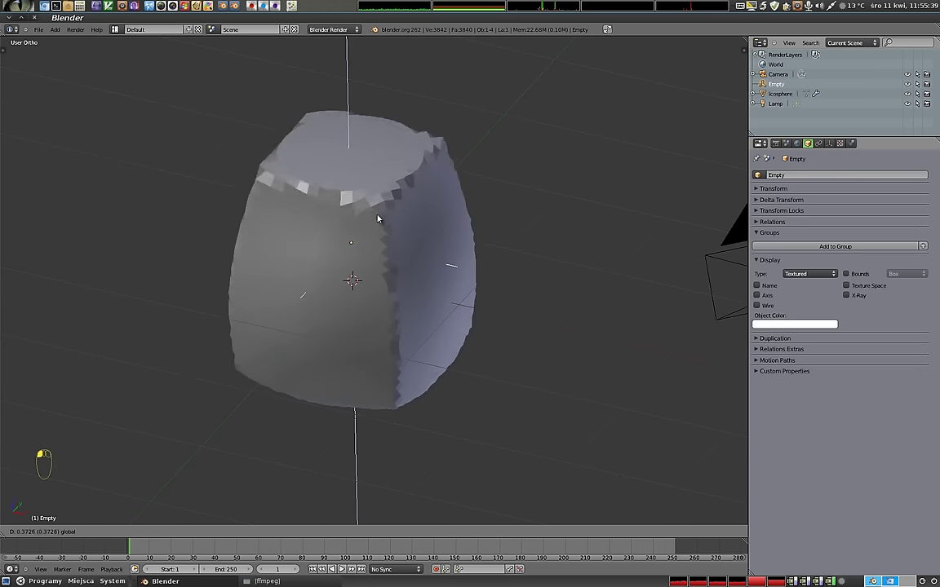
Step: Grab the Empty several more times to new spots and inspect the resulting shapes
key(g)
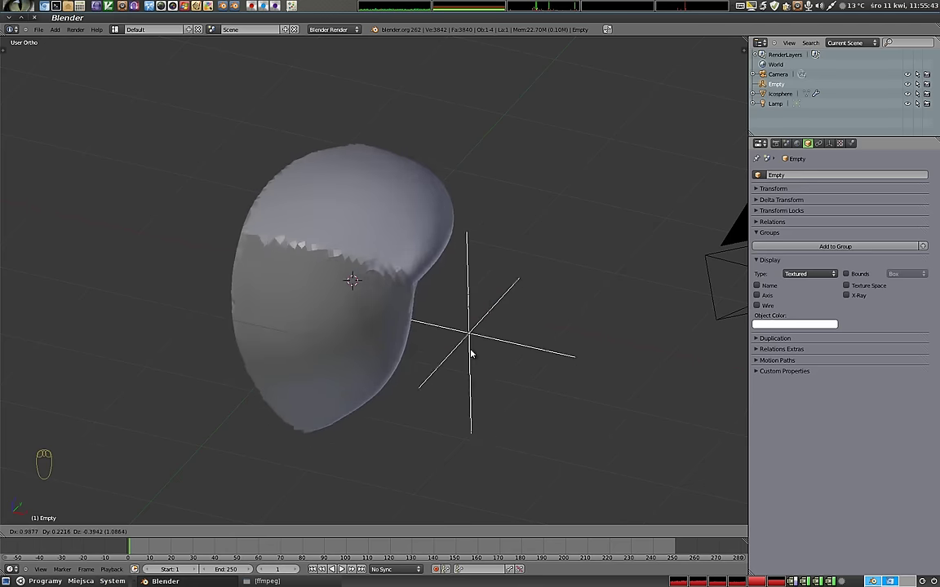
drag(425, 269, 392, 388)
key(g)
click(392, 389)
key(g)
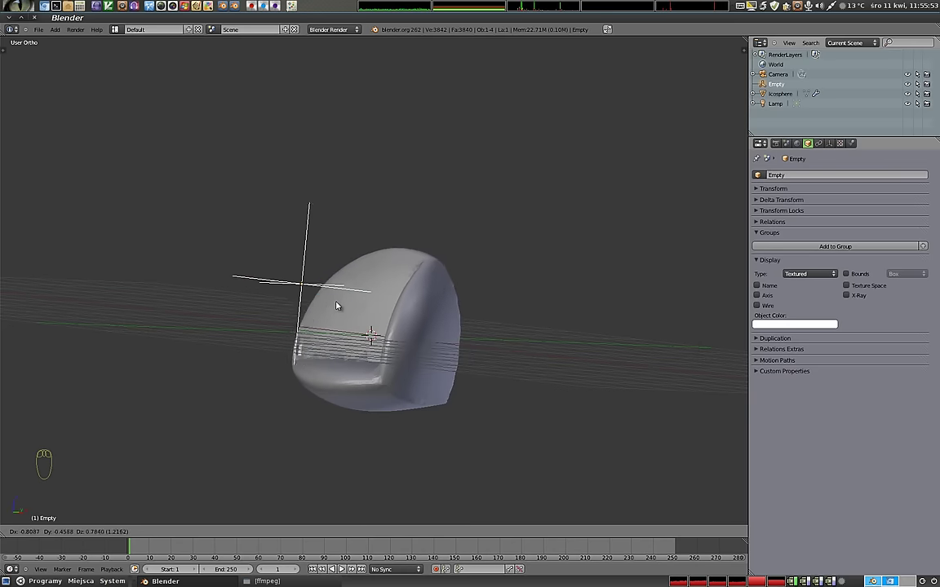
click(332, 312)
drag(322, 348, 293, 268)
click(294, 262)
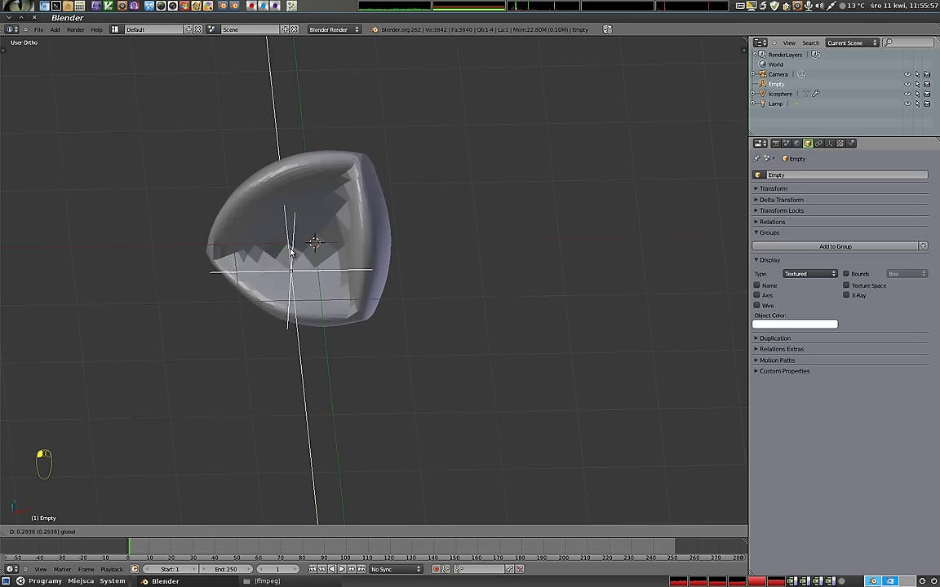
drag(299, 259, 367, 282)
Step: Slide the Empty along one axis to just right of the sphere, then select the icosphere
key(alt+g)
key(alt+g)
click(385, 286)
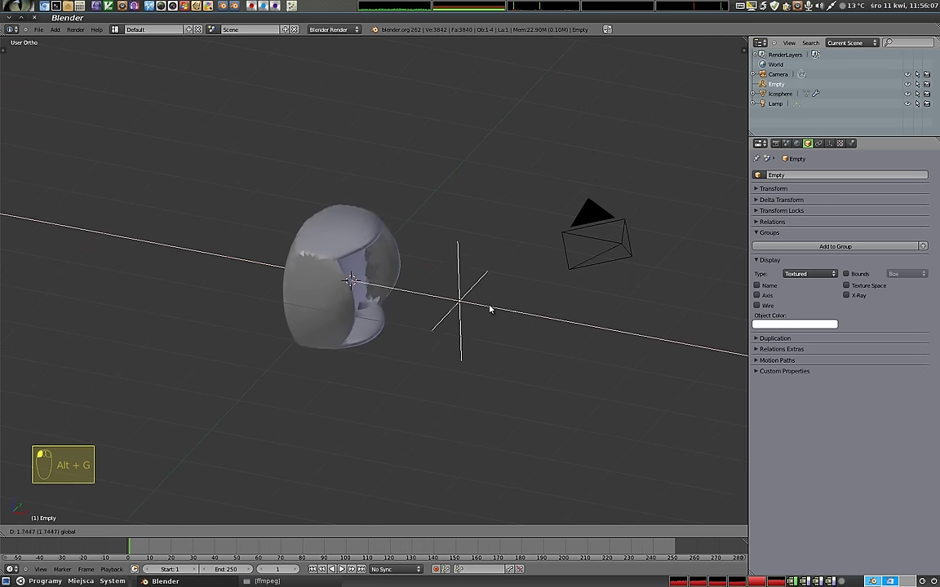
drag(336, 278, 934, 279)
right_click(301, 216)
Step: Try a small Cast radius and slide the Empty along one axis through the sphere to test it
click(927, 269)
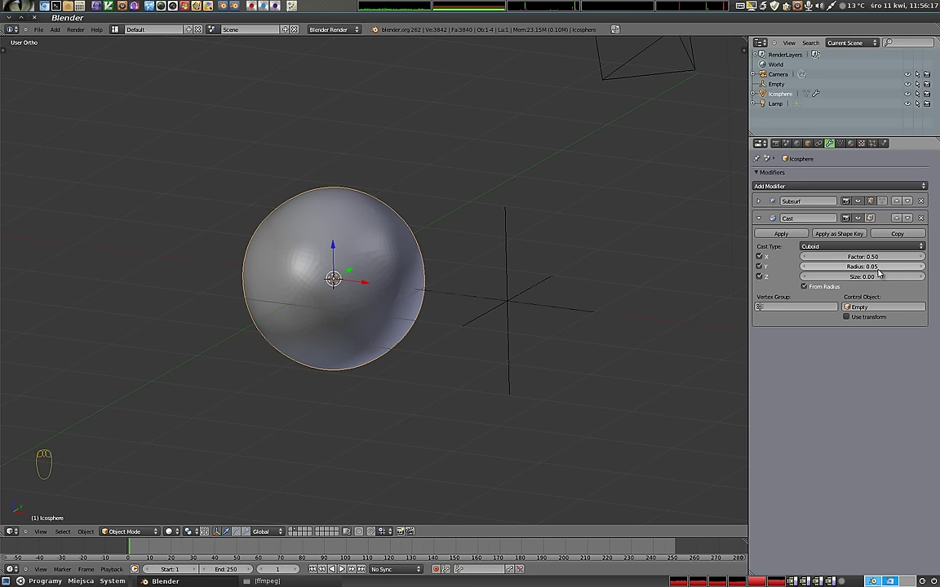
drag(372, 298, 411, 292)
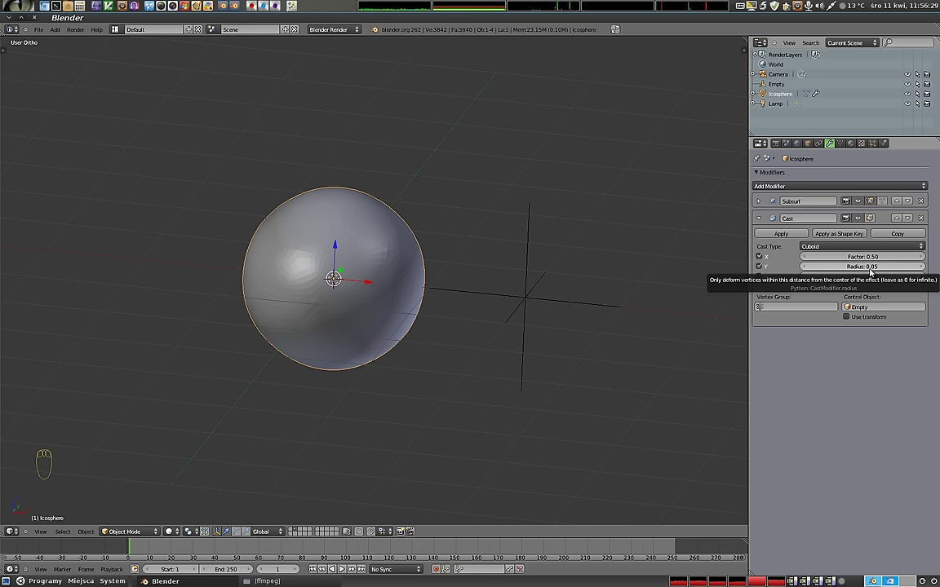
right_click(570, 301)
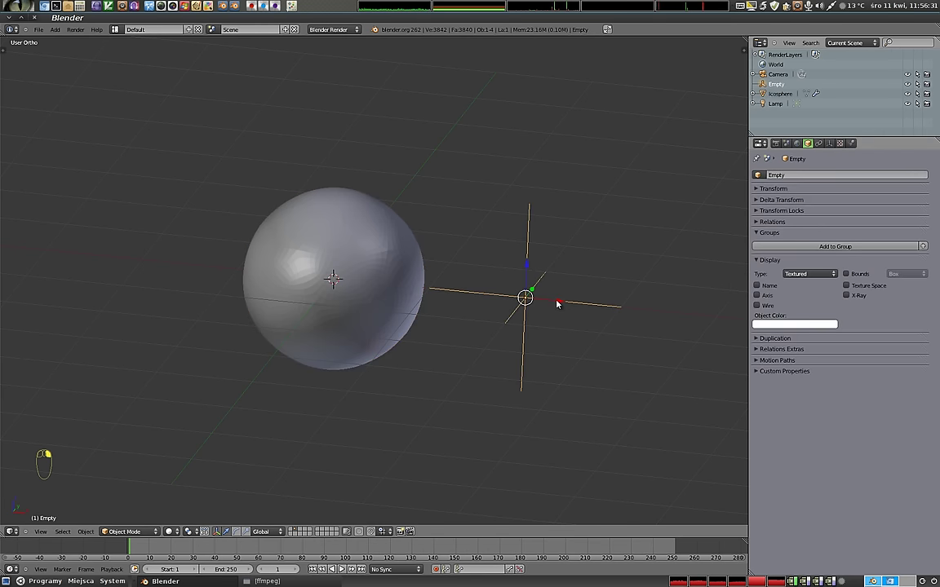
click(561, 302)
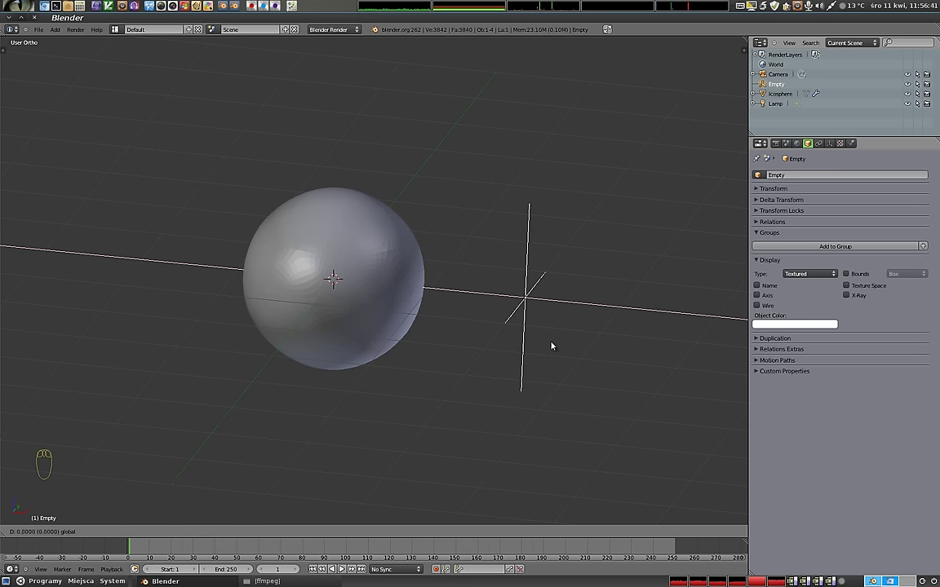
drag(337, 288, 904, 269)
Step: Set the icosphere's Cast radius to 0.95
right_click(382, 274)
click(870, 269)
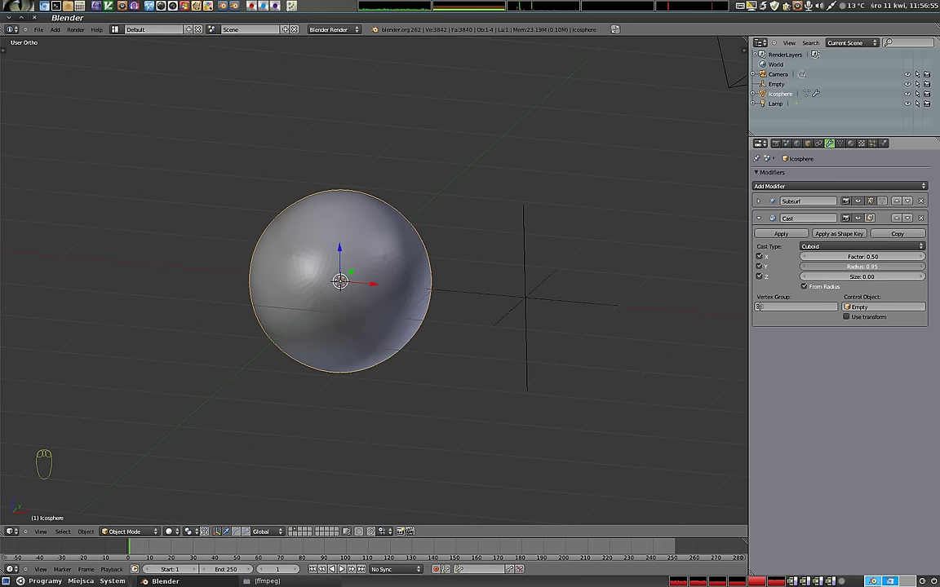
drag(806, 270, 493, 305)
Step: In front view move the Empty along X through the sphere and park it to the right
right_click(538, 291)
drag(458, 261, 507, 239)
key(KP_1)
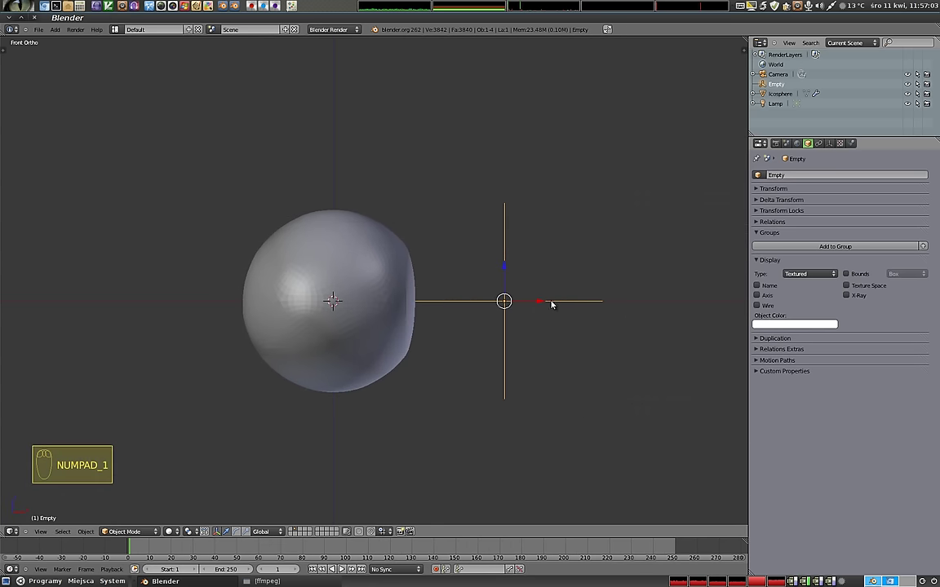
click(539, 303)
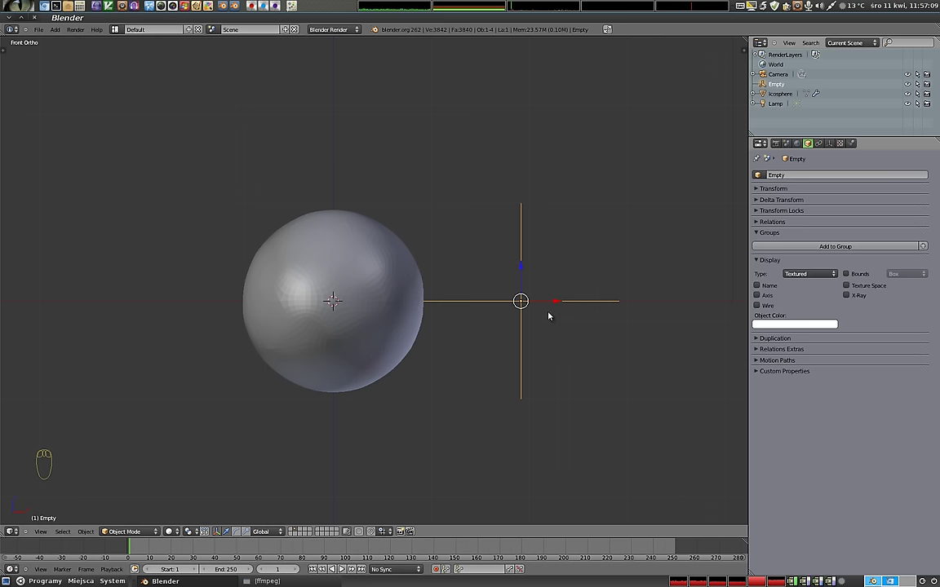
click(561, 303)
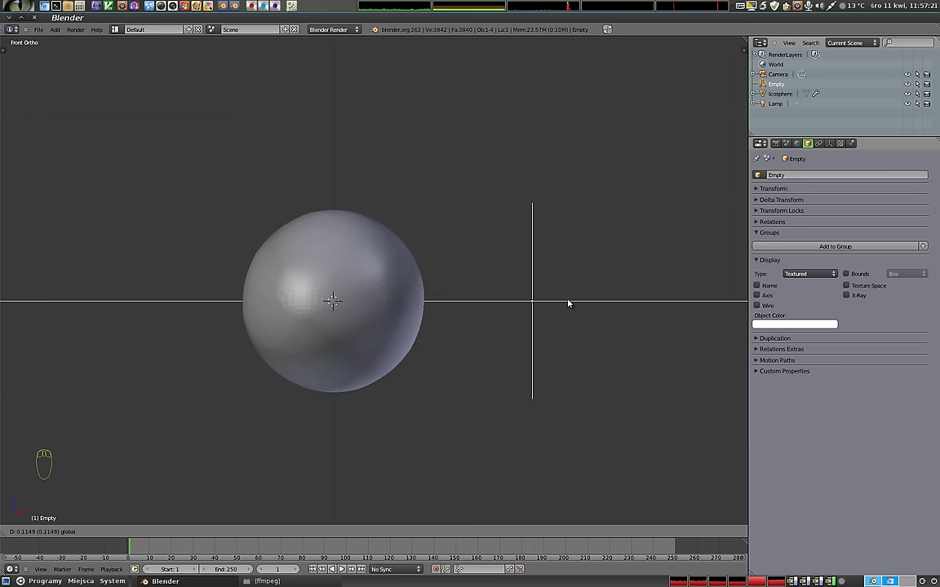
Step: Add a cube centred on the Empty and parent the cube and Empty together
key(shift+a)
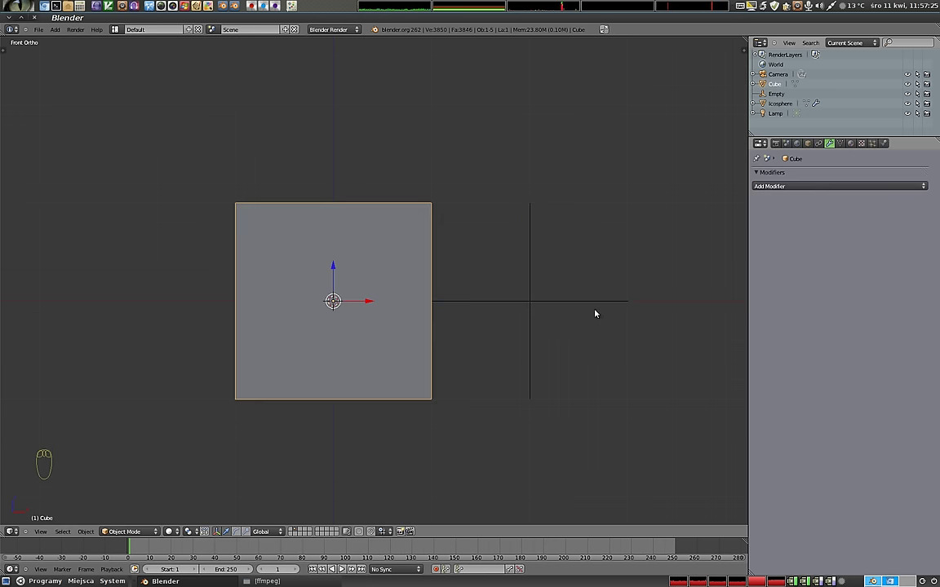
click(369, 305)
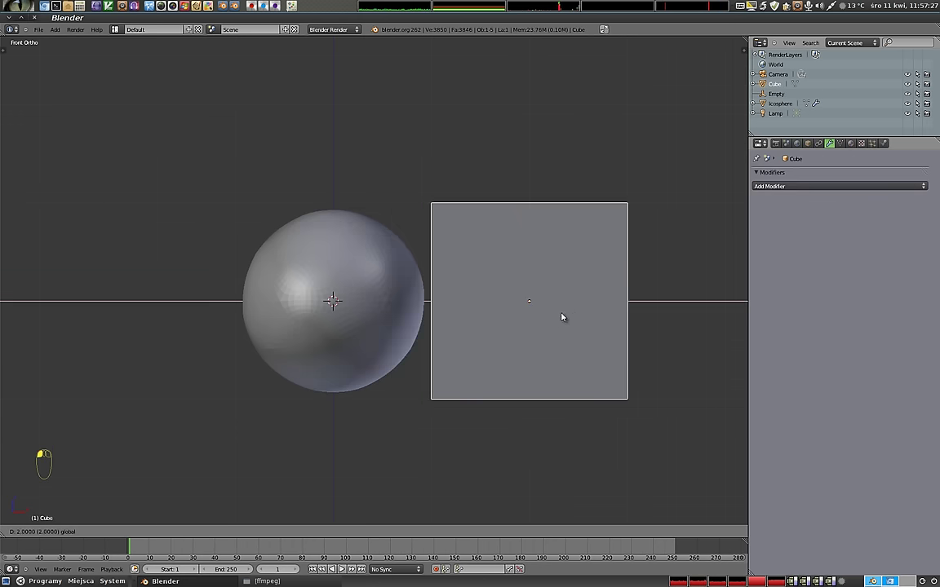
key(z)
right_click(592, 304)
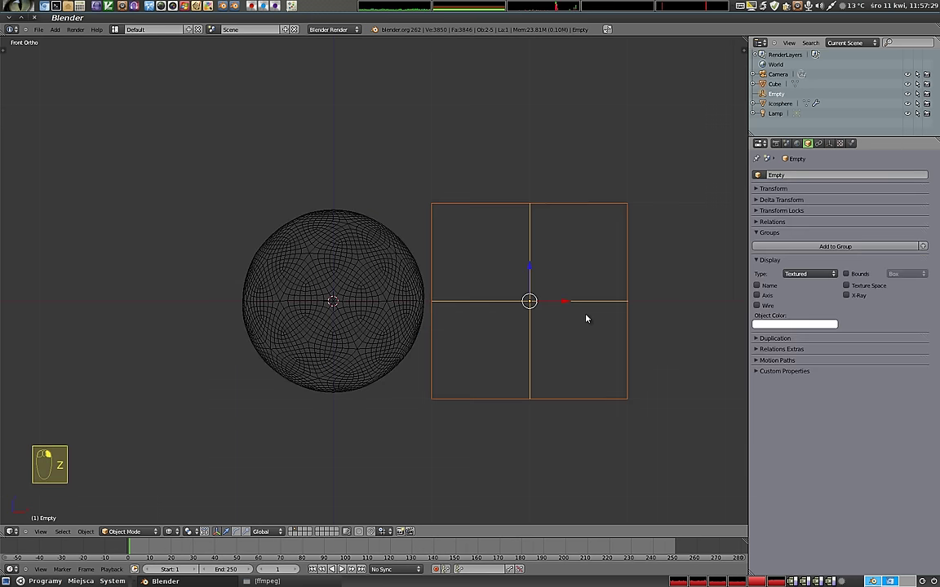
key(ctrl+p)
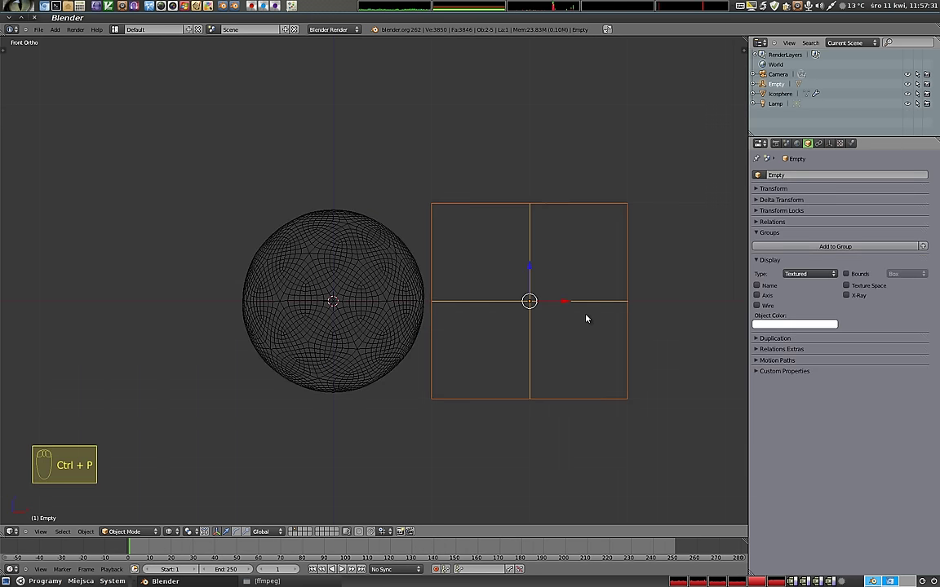
Step: Test-move the cube and the Empty so the linked pair travels partway into the sphere
right_click(534, 229)
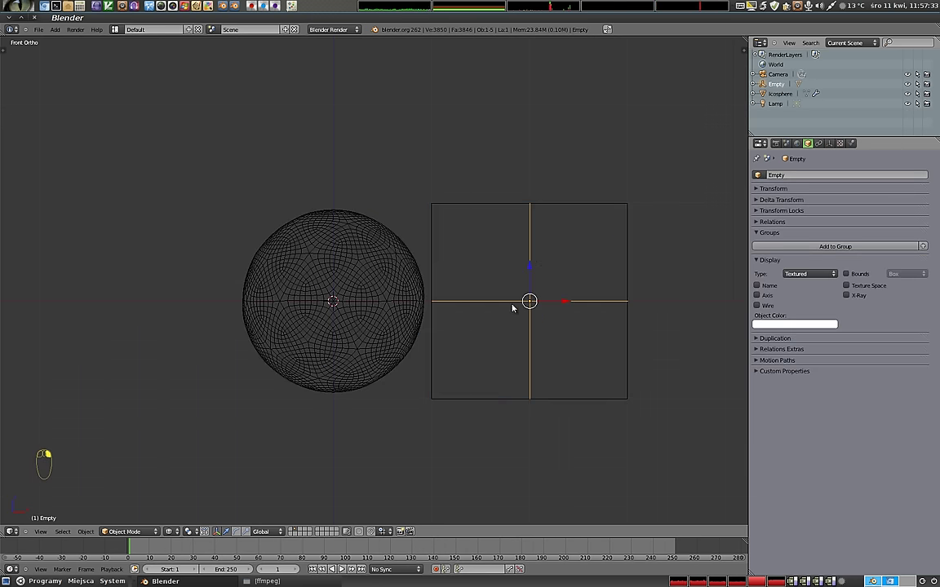
right_click(602, 207)
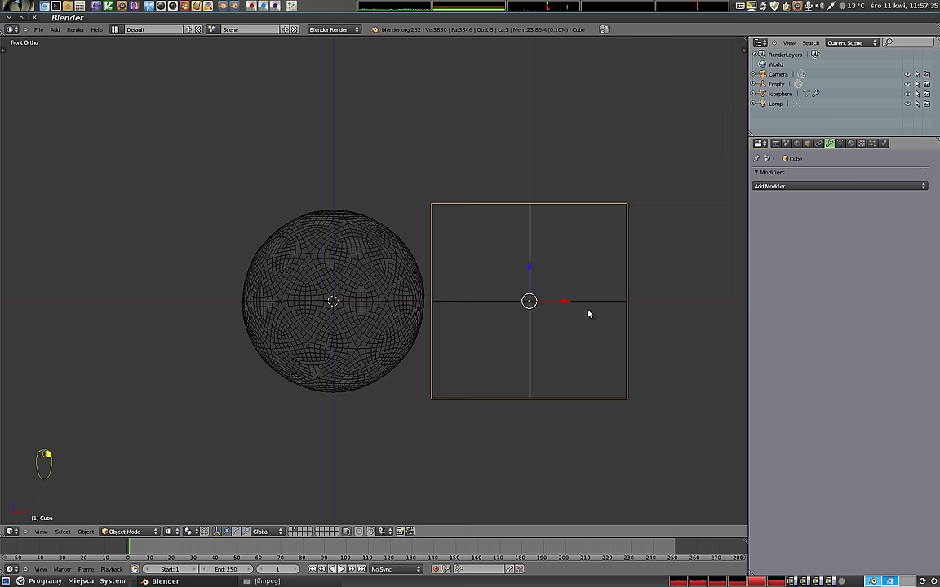
key(g)
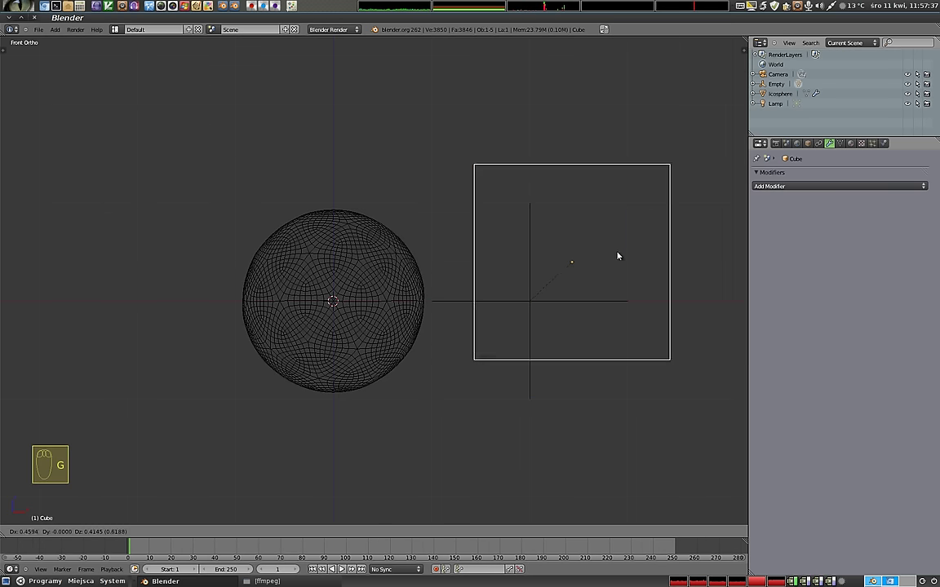
click(583, 282)
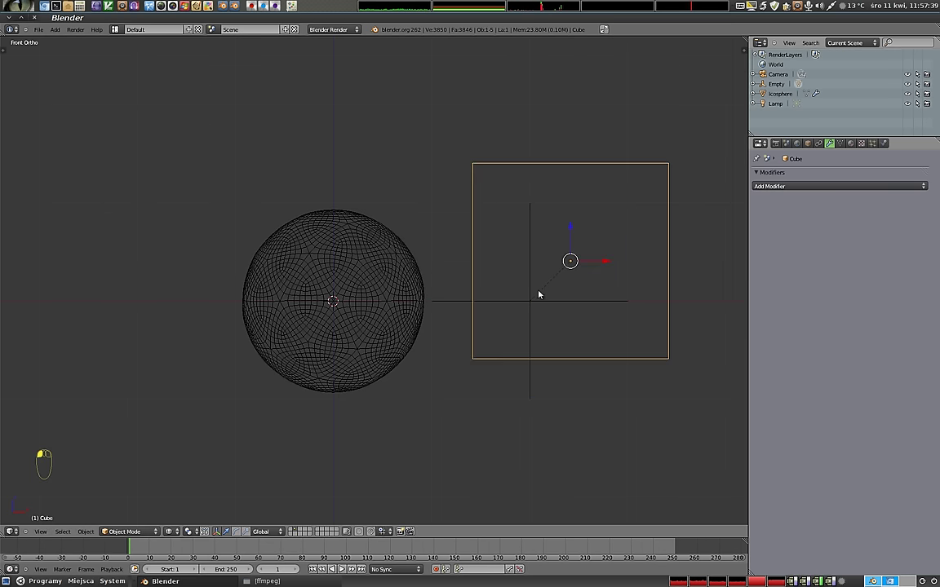
right_click(570, 304)
key(g)
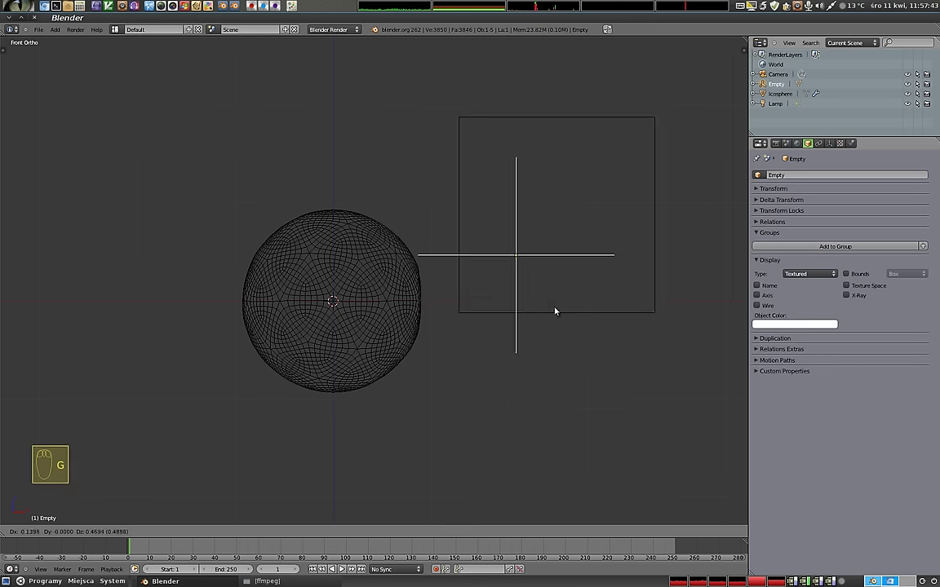
right_click(642, 168)
key(g)
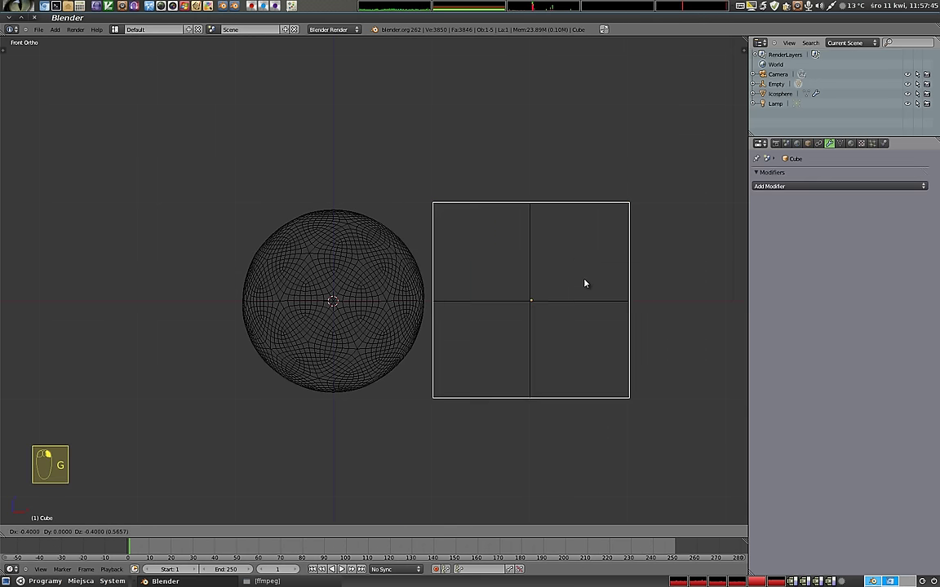
click(587, 282)
Step: Return to solid shading and move the Empty up against the icosphere's right side
right_click(585, 306)
middle_click(551, 282)
key(z)
drag(466, 247, 567, 309)
click(567, 309)
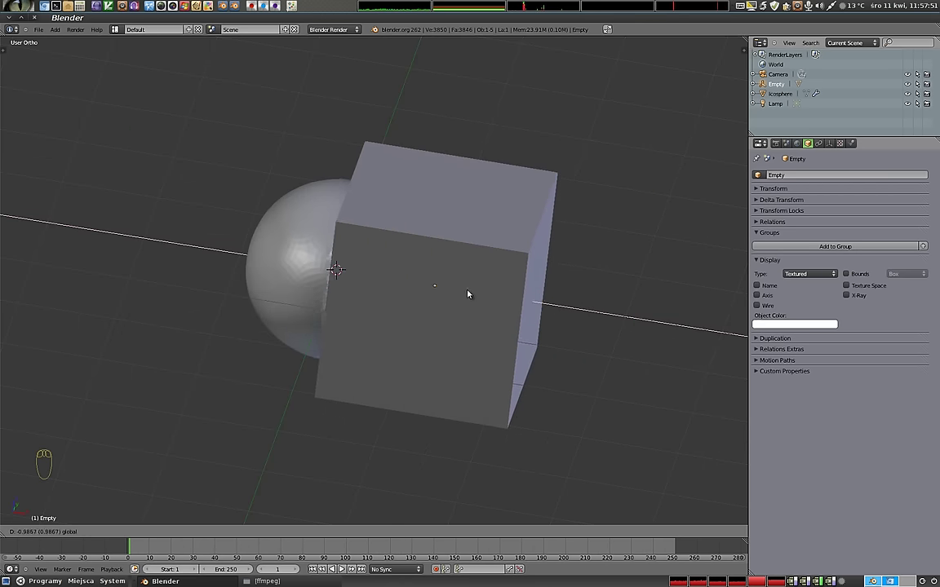
drag(401, 326, 404, 285)
click(462, 291)
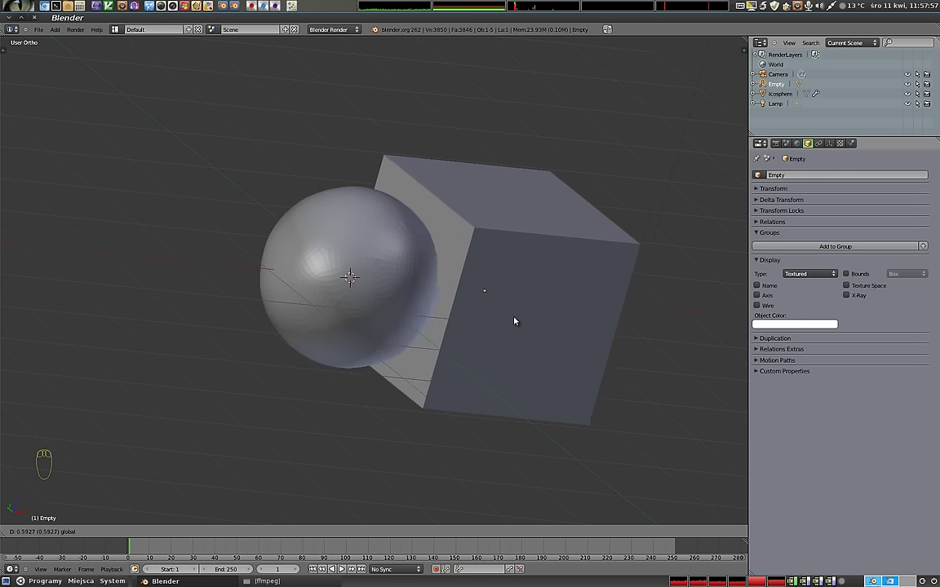
Step: Scale and drag the Empty's cube across the sphere so the overlap squares it off
right_click(596, 275)
key(s)
drag(584, 328, 441, 274)
right_click(539, 323)
drag(507, 302, 482, 292)
click(482, 292)
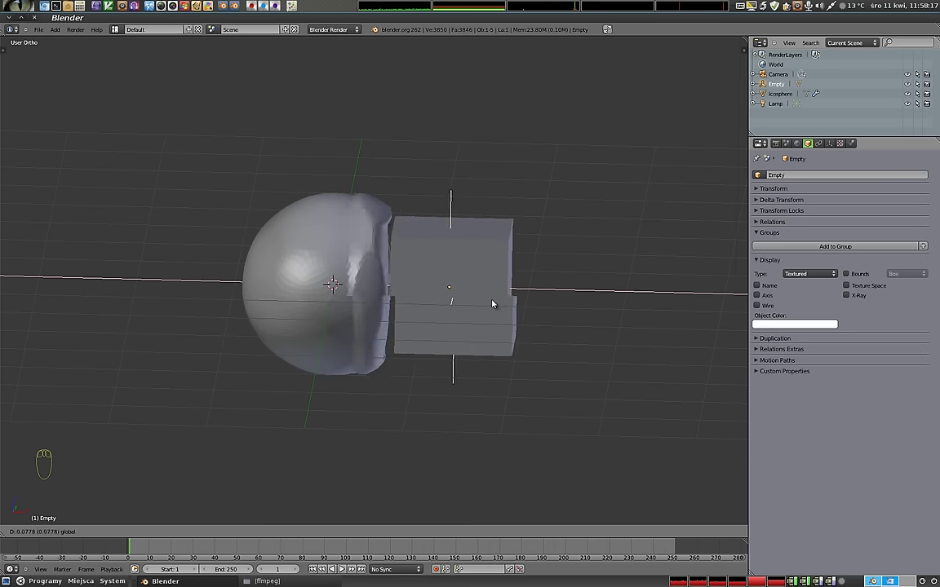
Step: Try the Cast modifier's Sphere type while nudging the Empty beside the icosphere
right_click(368, 270)
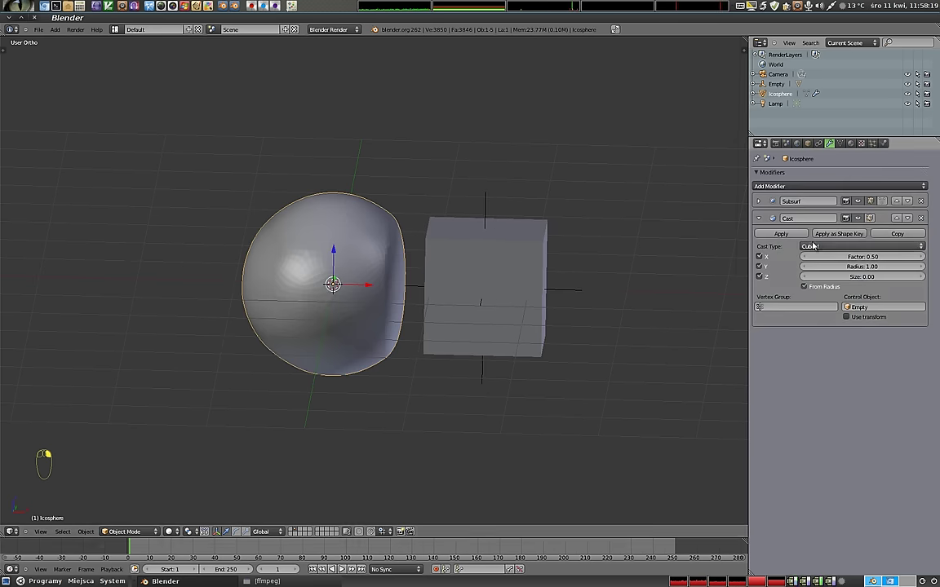
click(828, 249)
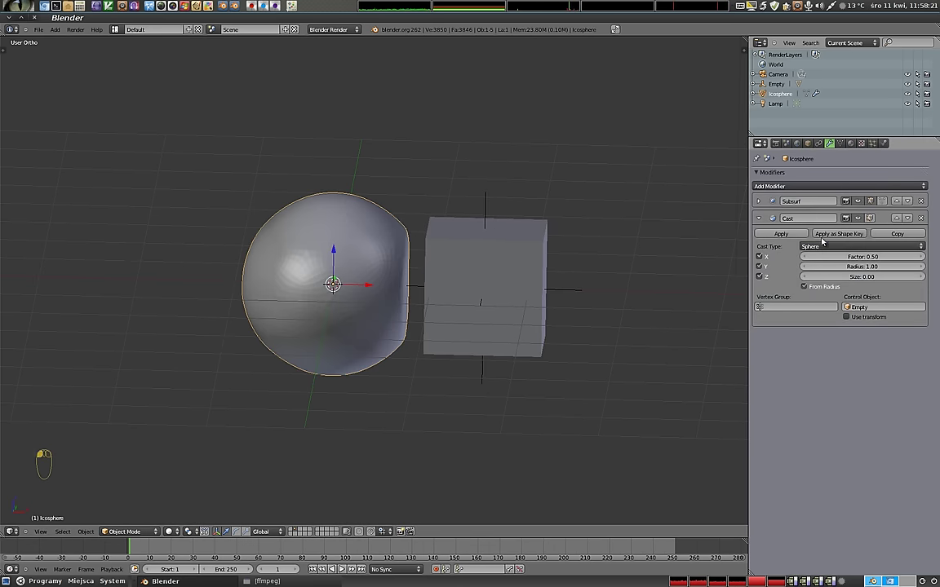
right_click(492, 206)
click(509, 291)
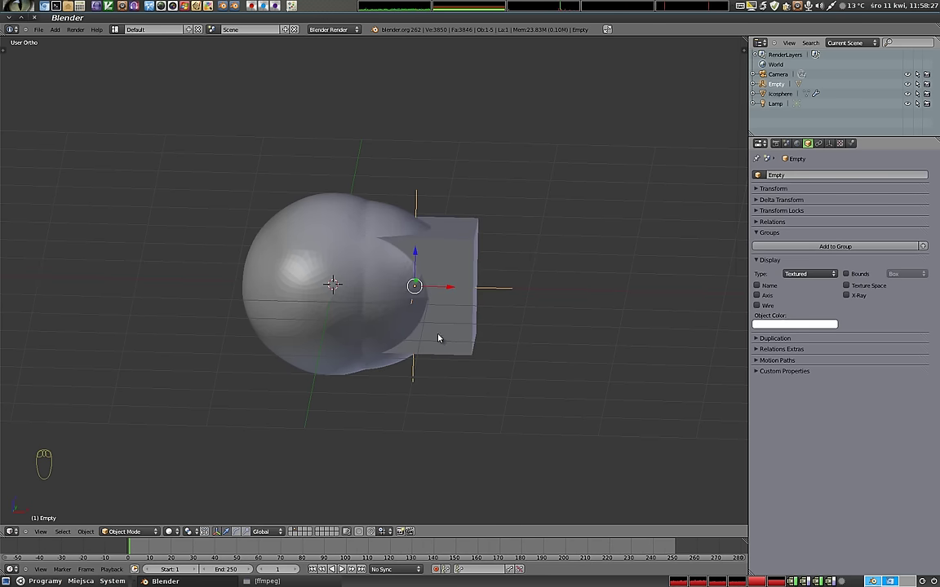
click(460, 293)
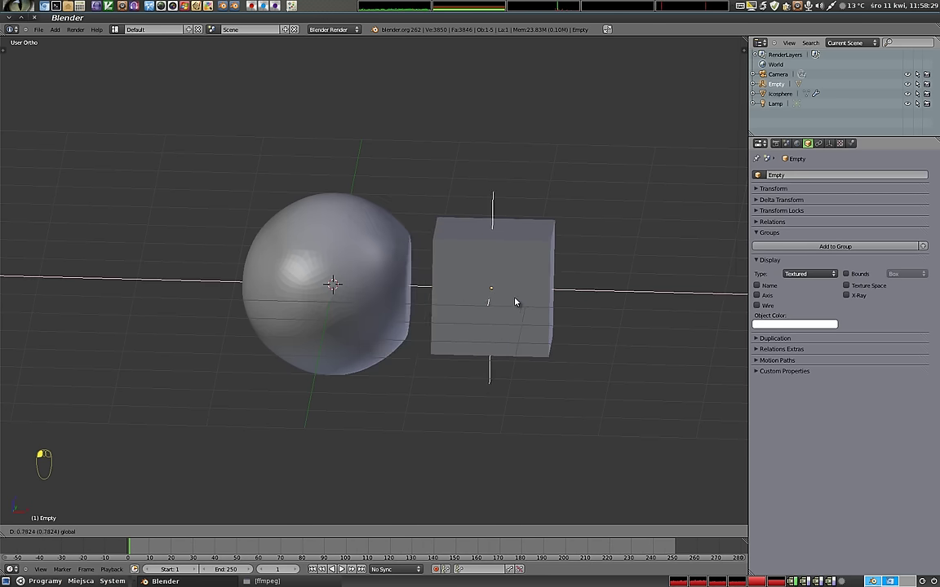
Step: Set the Cast modifier back to Cuboid and raise its size to 12.20
right_click(314, 263)
drag(820, 249, 546, 252)
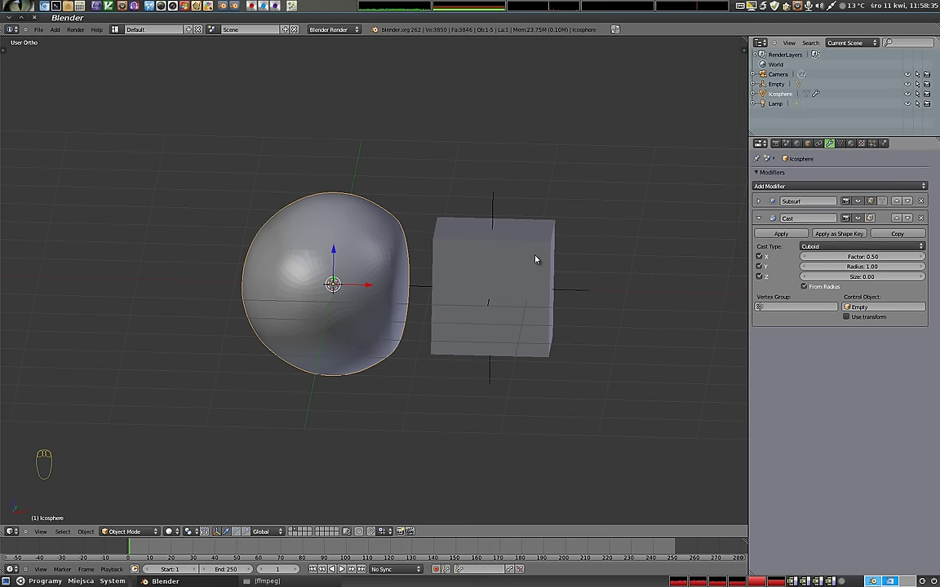
drag(530, 262, 335, 283)
click(864, 280)
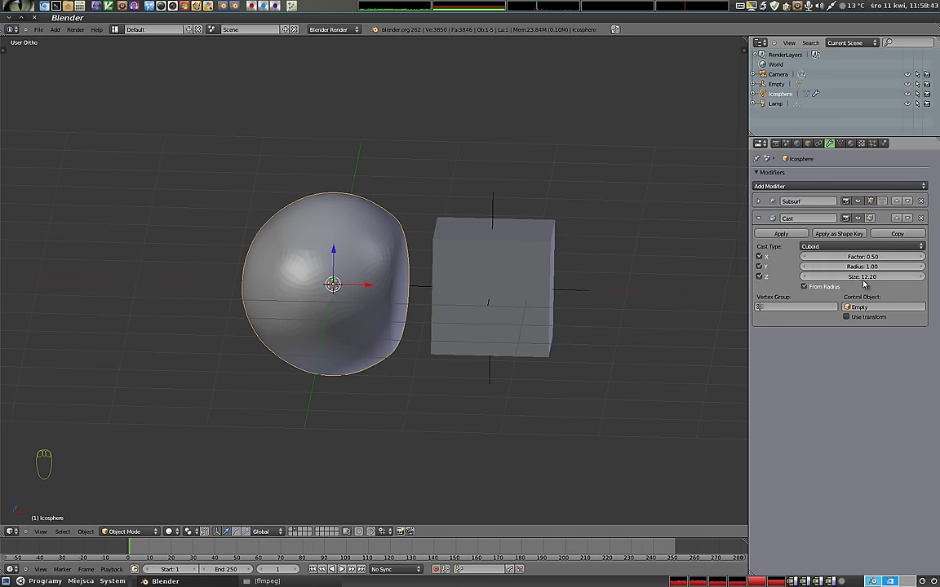
Step: Move the Empty into the icosphere, reset Cast size to 0.00 and test-rotate the Empty
right_click(586, 295)
click(515, 293)
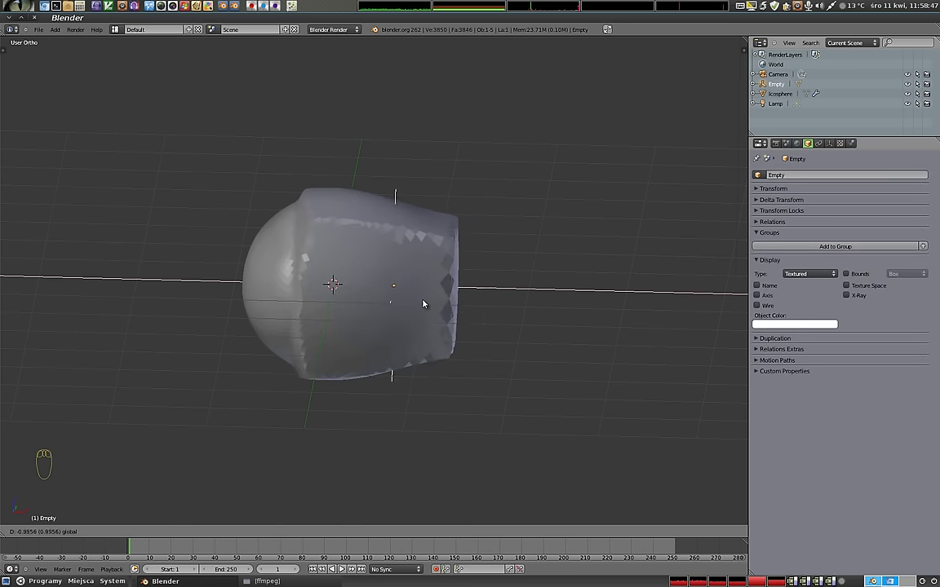
right_click(288, 236)
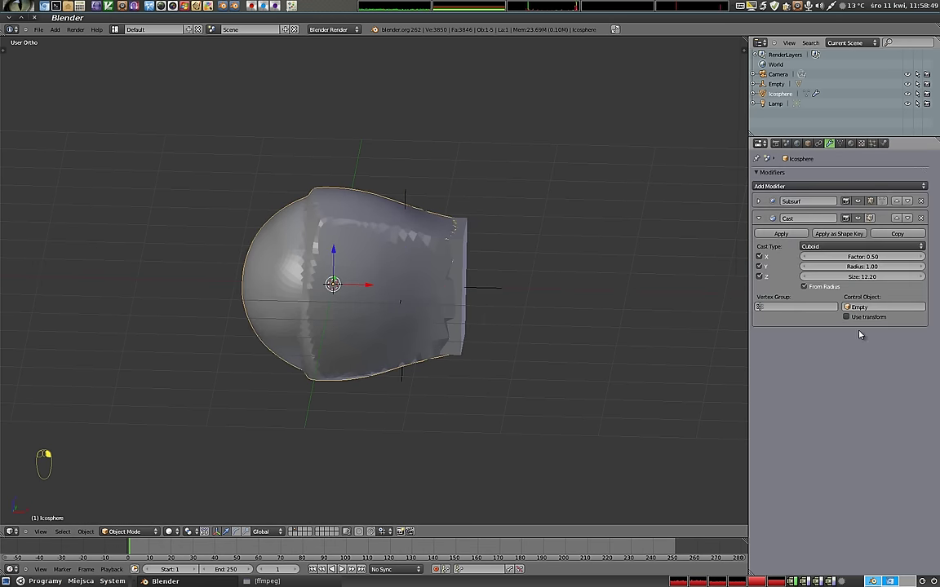
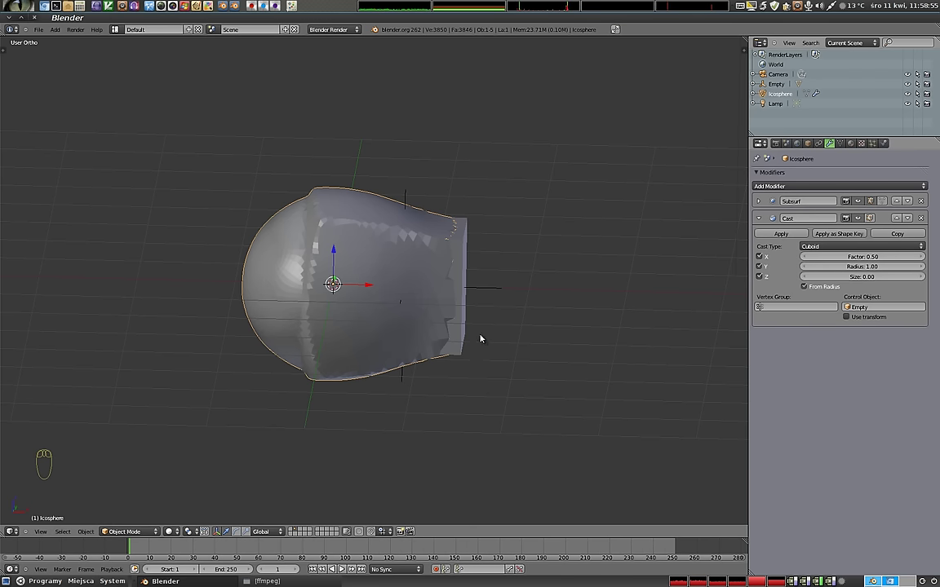
right_click(493, 291)
key(r)
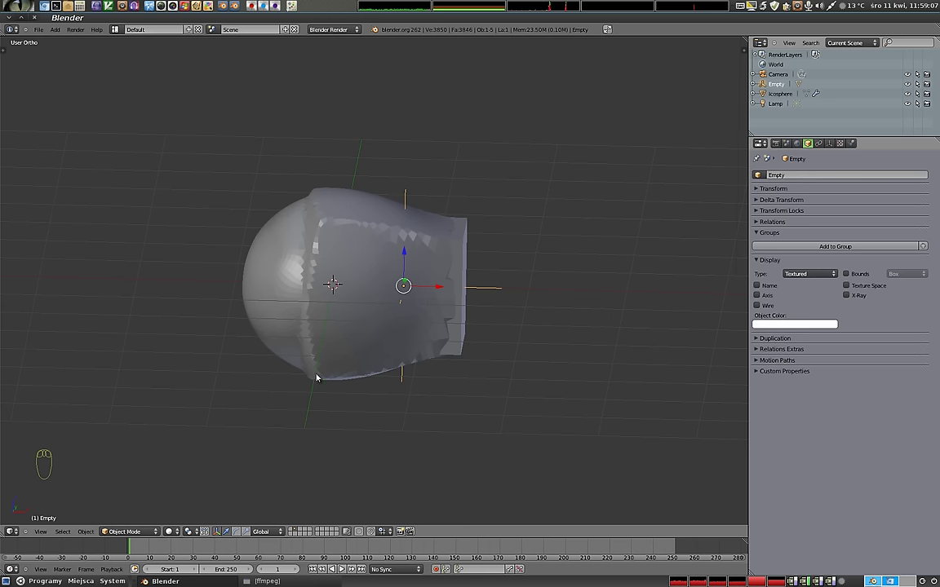
Step: Enable Use transform on the Cast modifier and rotate the Empty so the boxy shape twists
right_click(327, 273)
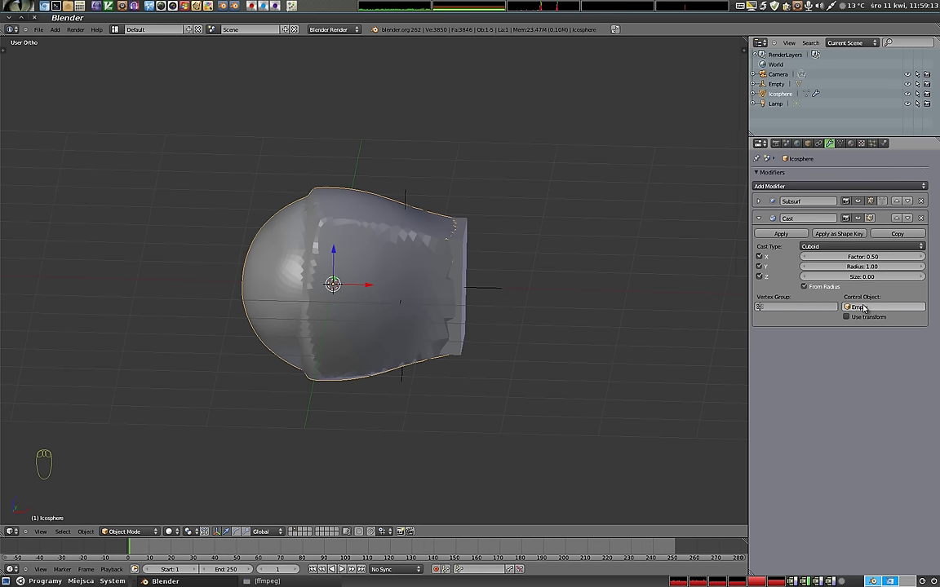
drag(852, 319, 880, 325)
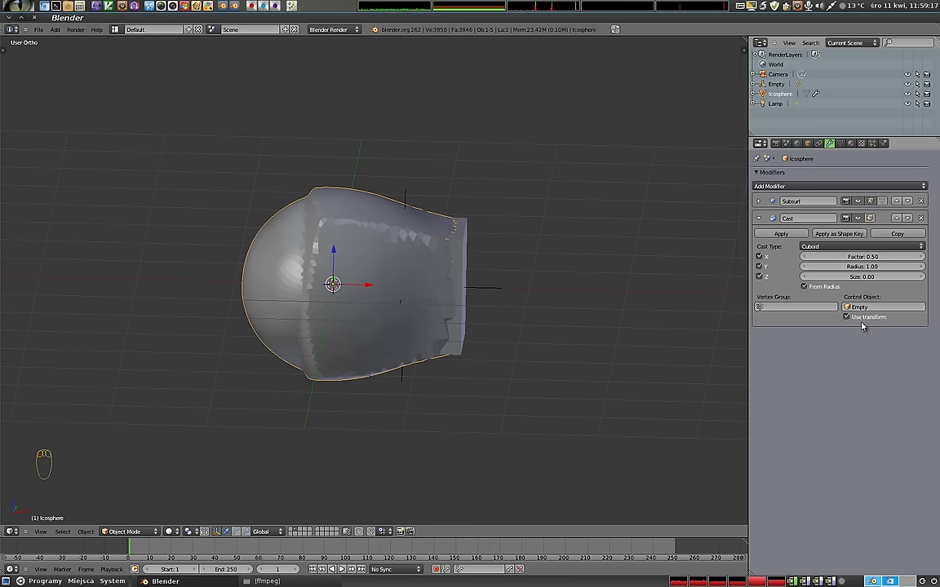
right_click(408, 197)
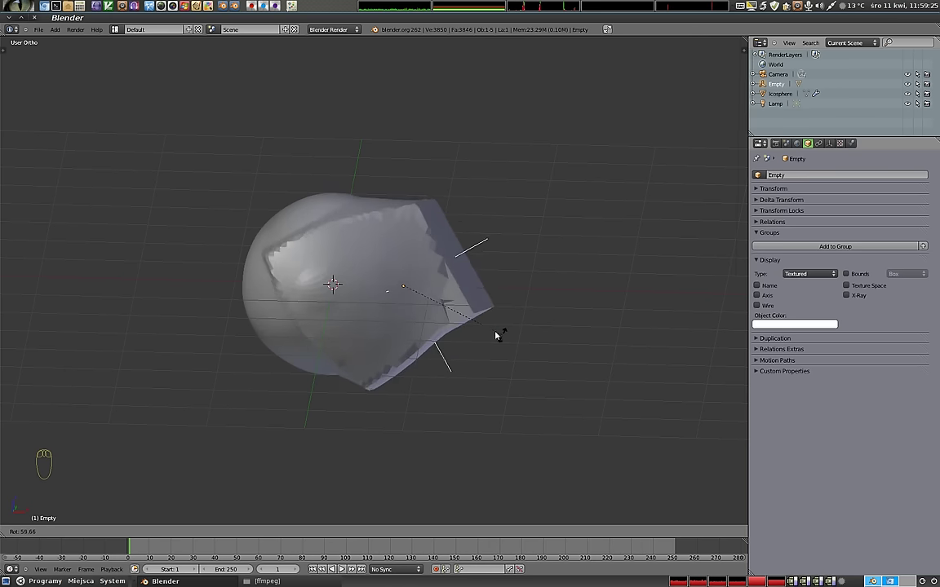
drag(345, 299, 479, 369)
drag(483, 368, 433, 281)
click(438, 284)
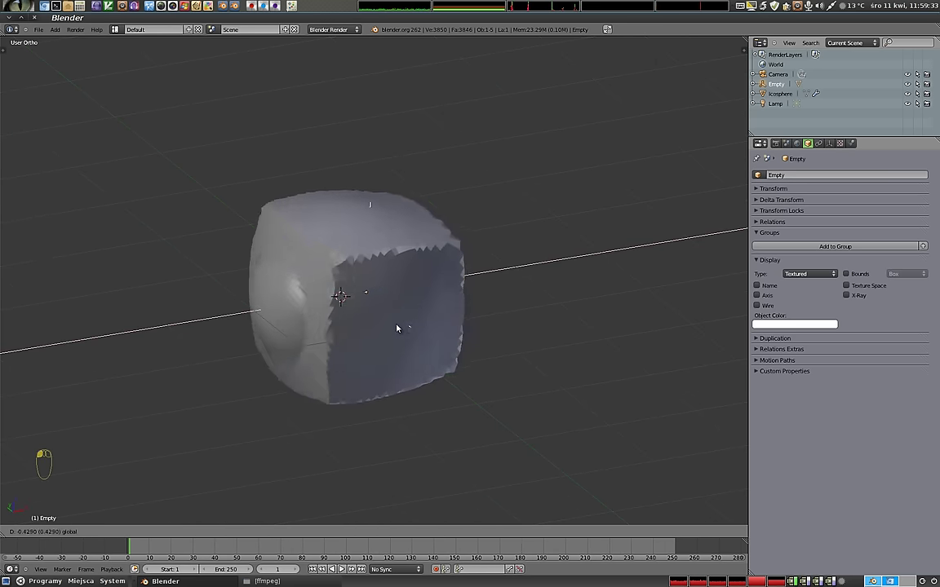
drag(469, 364, 363, 307)
drag(359, 407, 523, 358)
Step: Tilt the Empty and its cube further into the sphere's upper right, leaving a boxy dent
key(r)
key(r)
drag(268, 244, 448, 301)
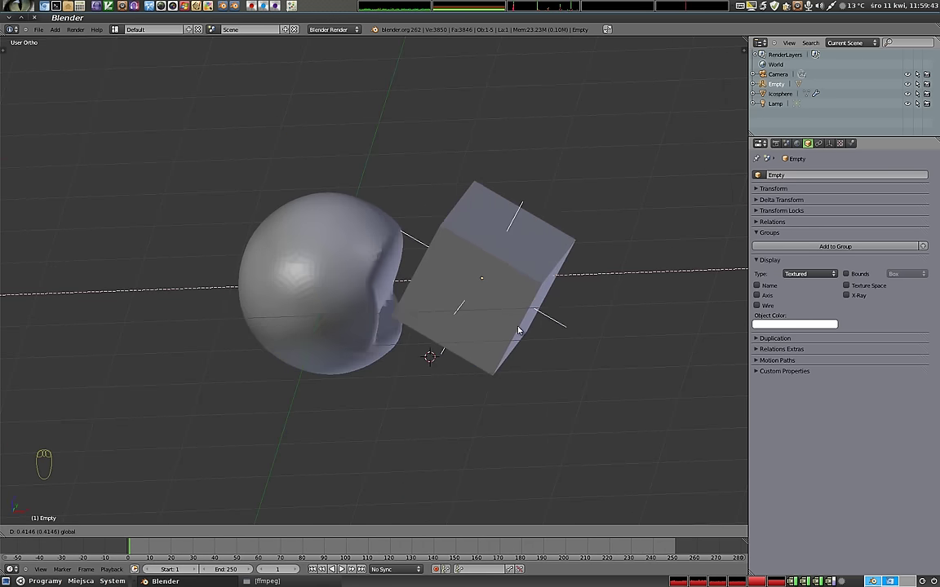
drag(452, 442, 455, 351)
drag(444, 348, 331, 326)
Step: Weight-paint a vertex group 'Group' onto part of the icosphere for limiting the cast
right_click(318, 315)
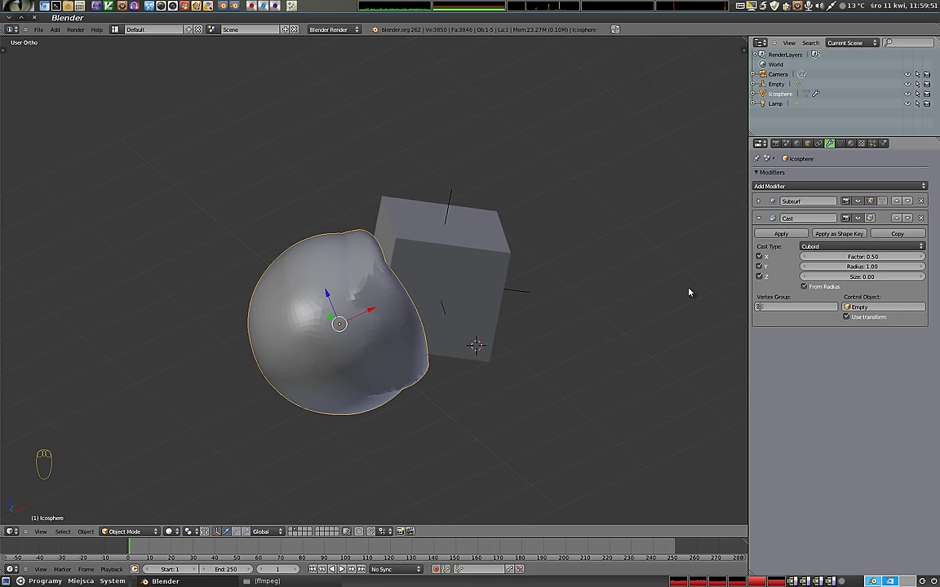
key(ctrl+Tab)
drag(319, 299, 508, 345)
drag(407, 334, 379, 343)
click(382, 298)
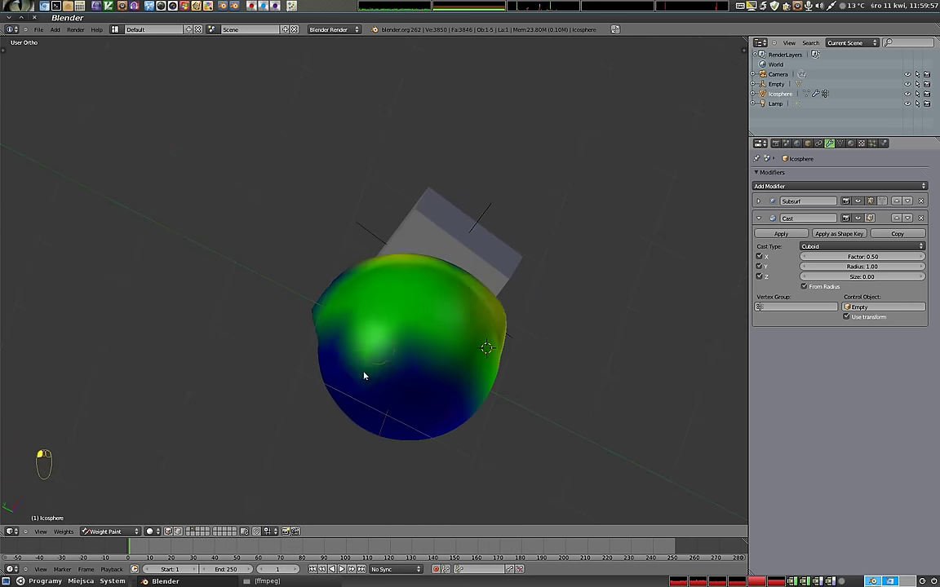
drag(427, 293, 264, 229)
drag(433, 333, 437, 347)
drag(451, 239, 385, 268)
drag(405, 265, 384, 260)
drag(513, 296, 367, 372)
click(332, 296)
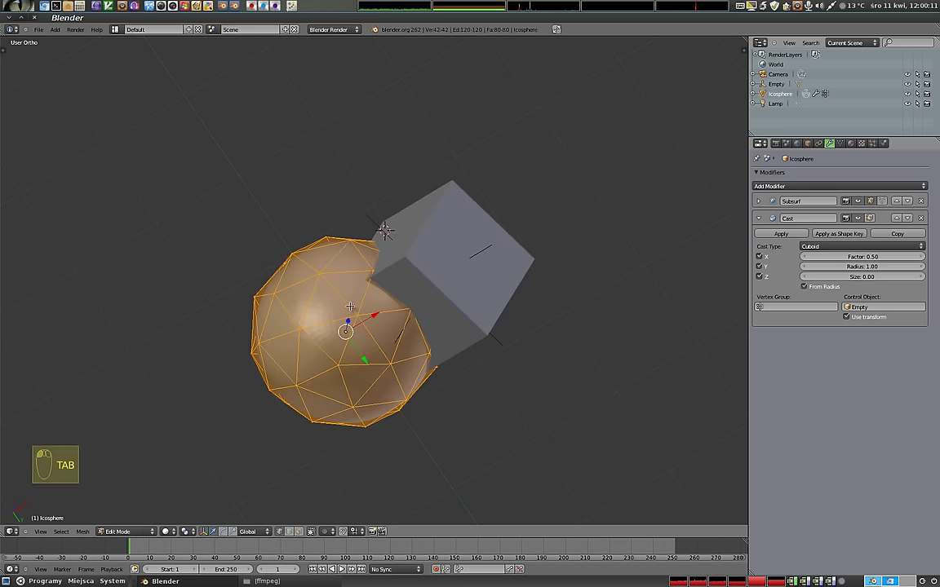
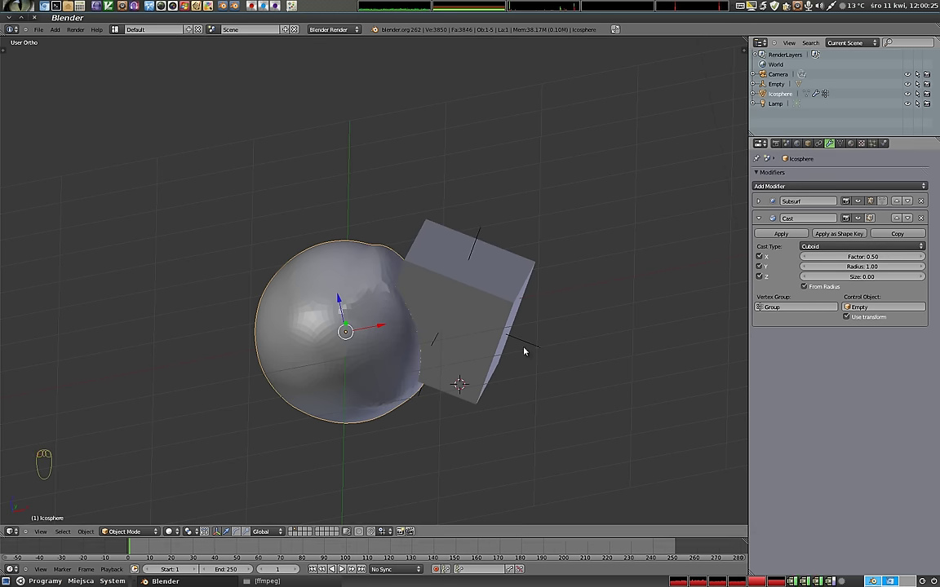
Step: Move the Empty into the sphere and inspect the group-limited boxy deformation
right_click(537, 346)
drag(487, 307, 384, 341)
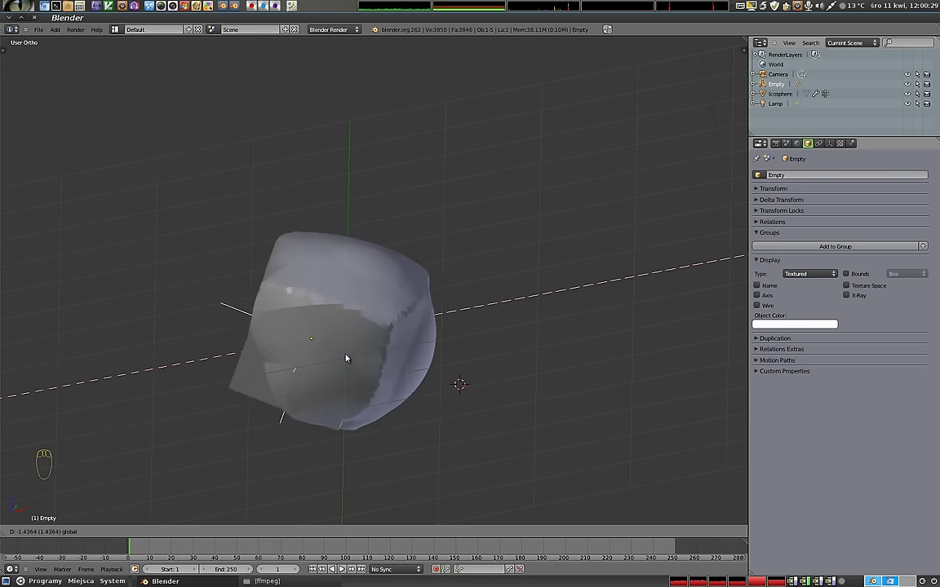
drag(317, 335, 415, 394)
drag(311, 386, 332, 349)
click(355, 333)
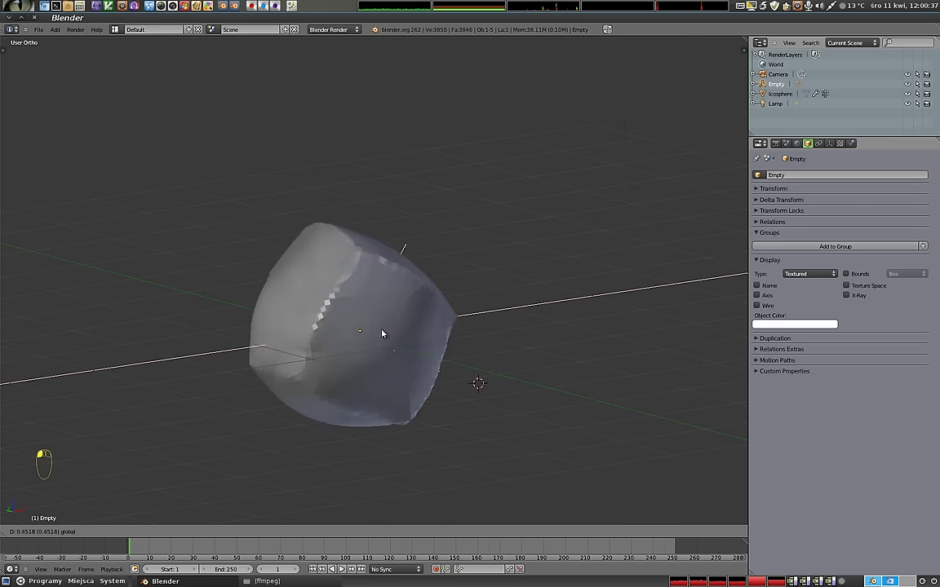
drag(391, 343, 382, 378)
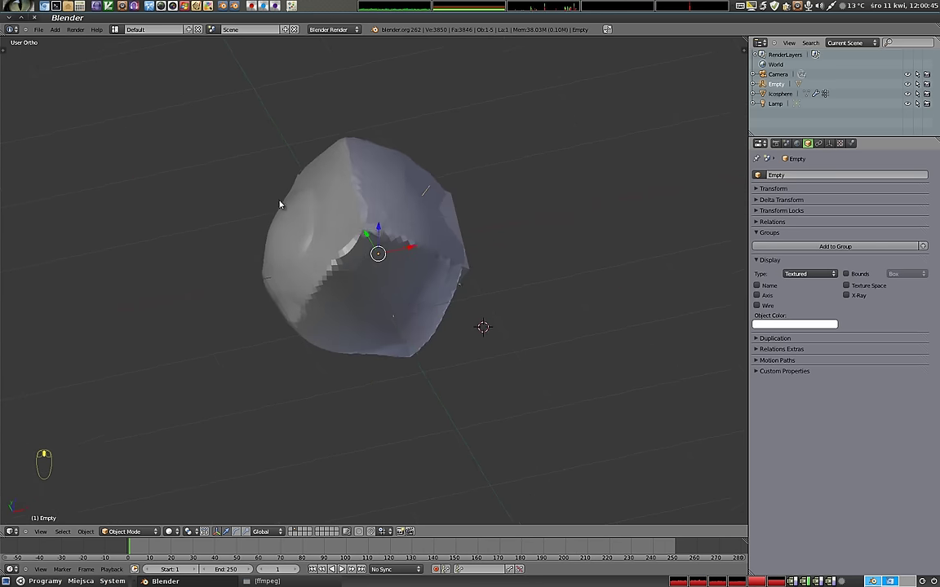
Step: Leave the cube at the sphere's upper side and select the icosphere again
click(408, 247)
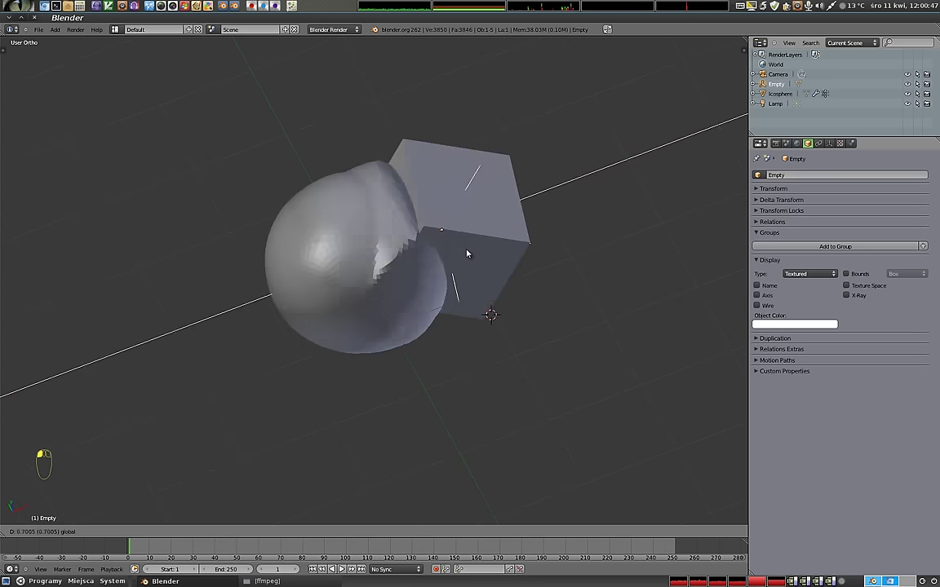
drag(348, 334, 377, 241)
click(332, 253)
right_click(332, 252)
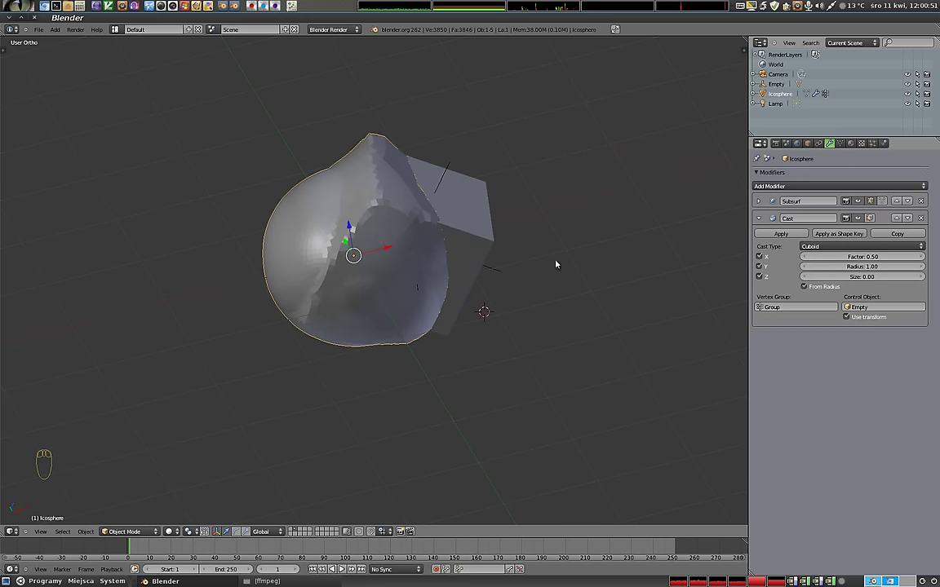